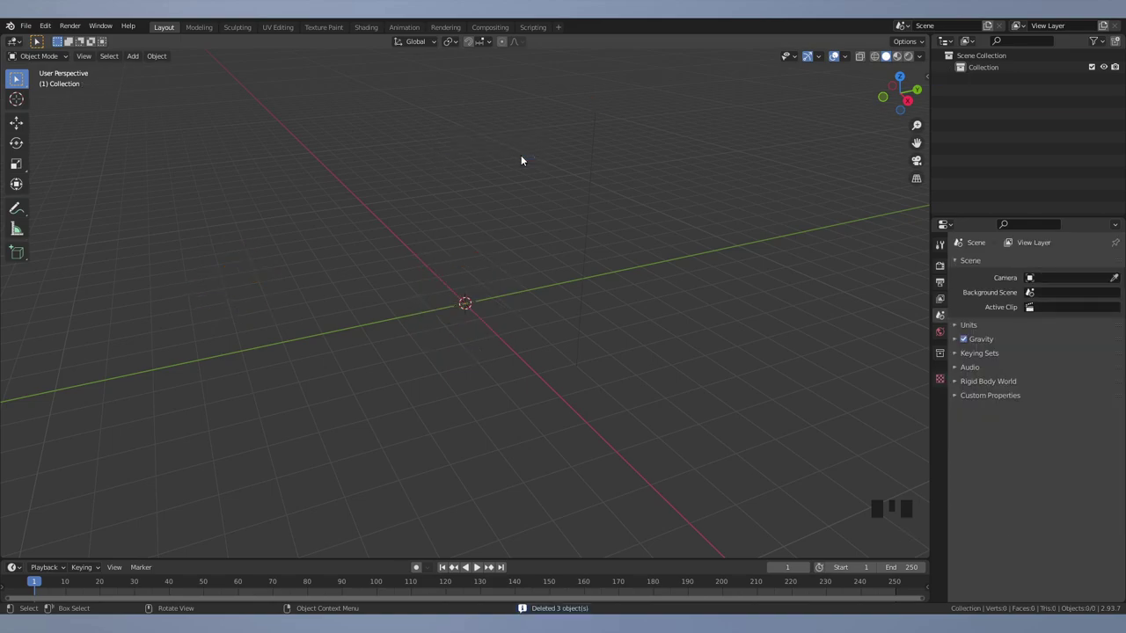
- Add a first sphere, fiddle with its settings, and delete it again
click(472, 201)
key(shift+a)
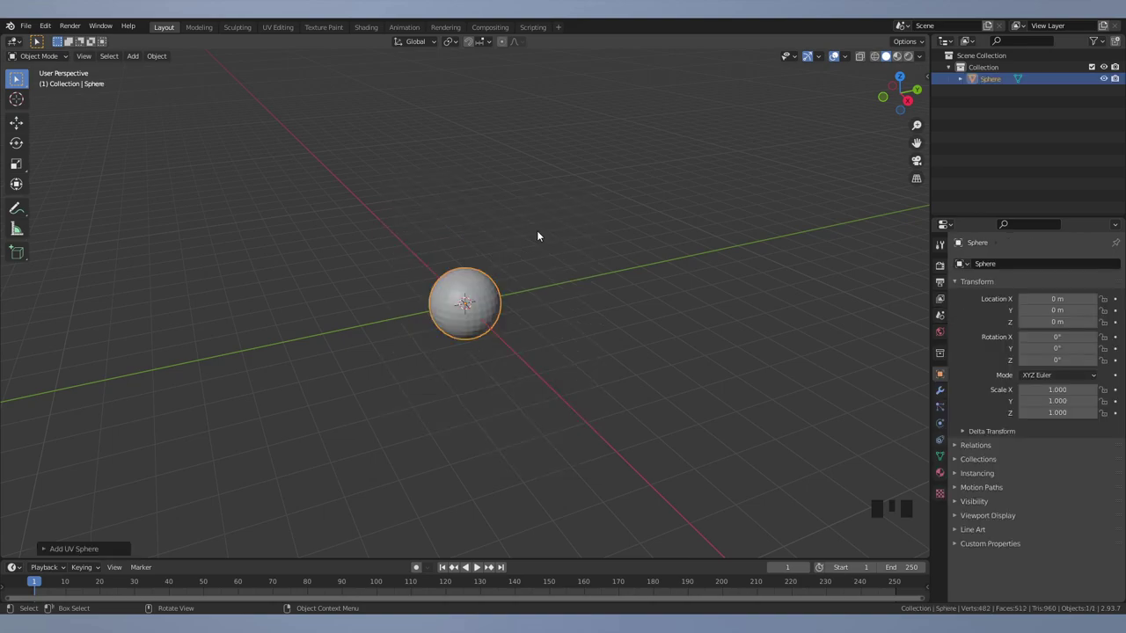
key(n)
key(n)
drag(73, 552, 160, 430)
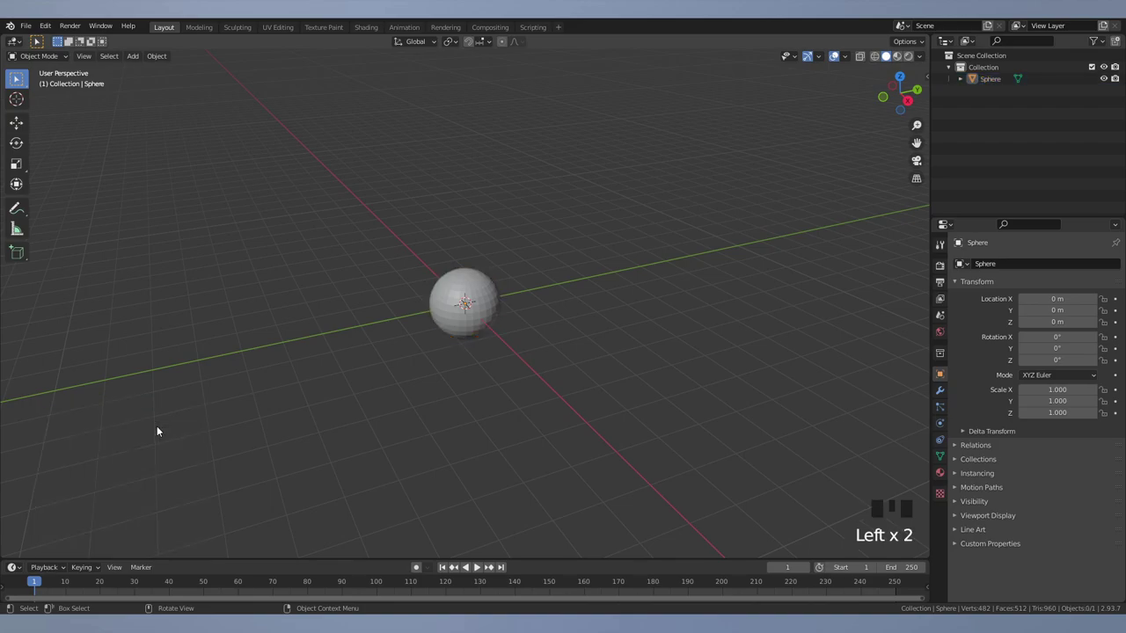
key(ctrl+z)
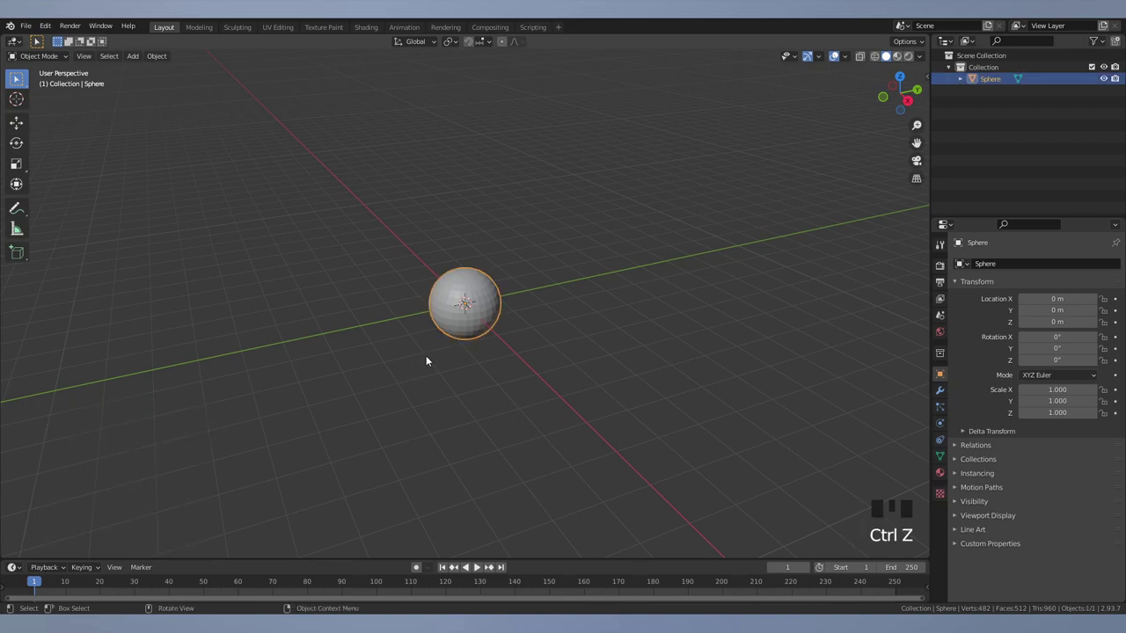
key(F9)
key(F9)
key(F9)
key(F9)
key(F9)
key(x)
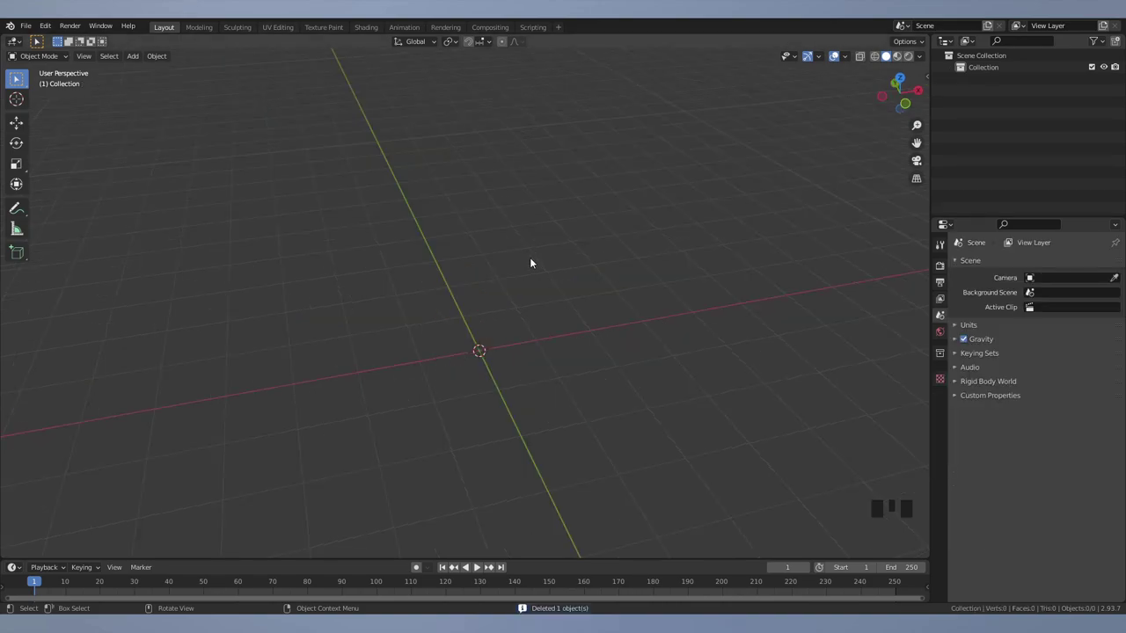
- Add a fresh UV sphere, keep one quarter, and knife-cut new edges across it
key(shift+a)
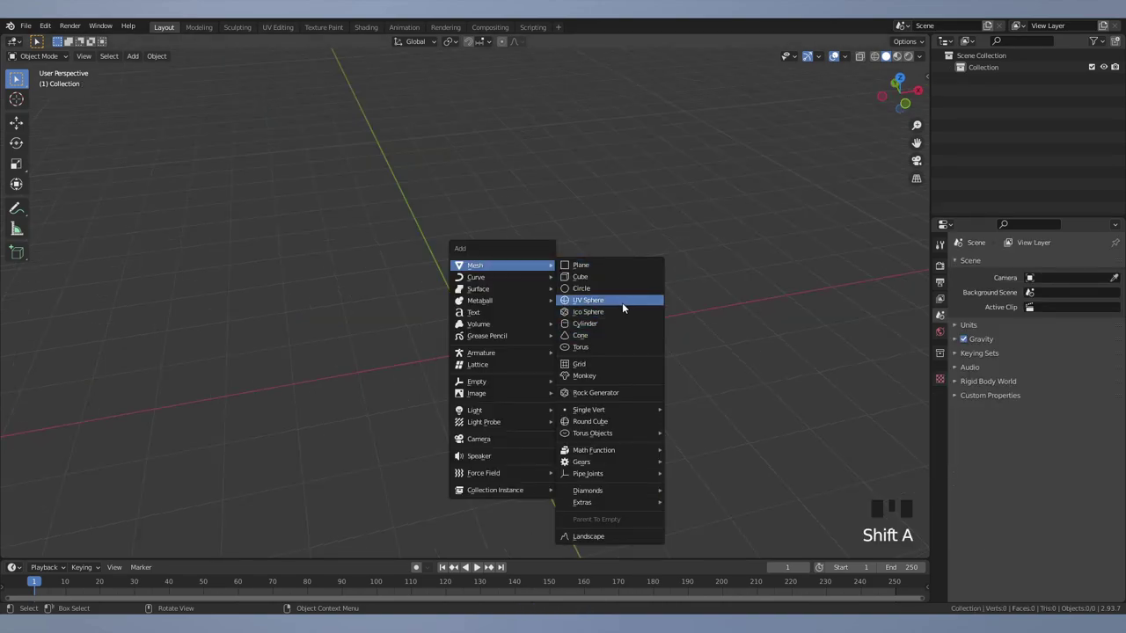
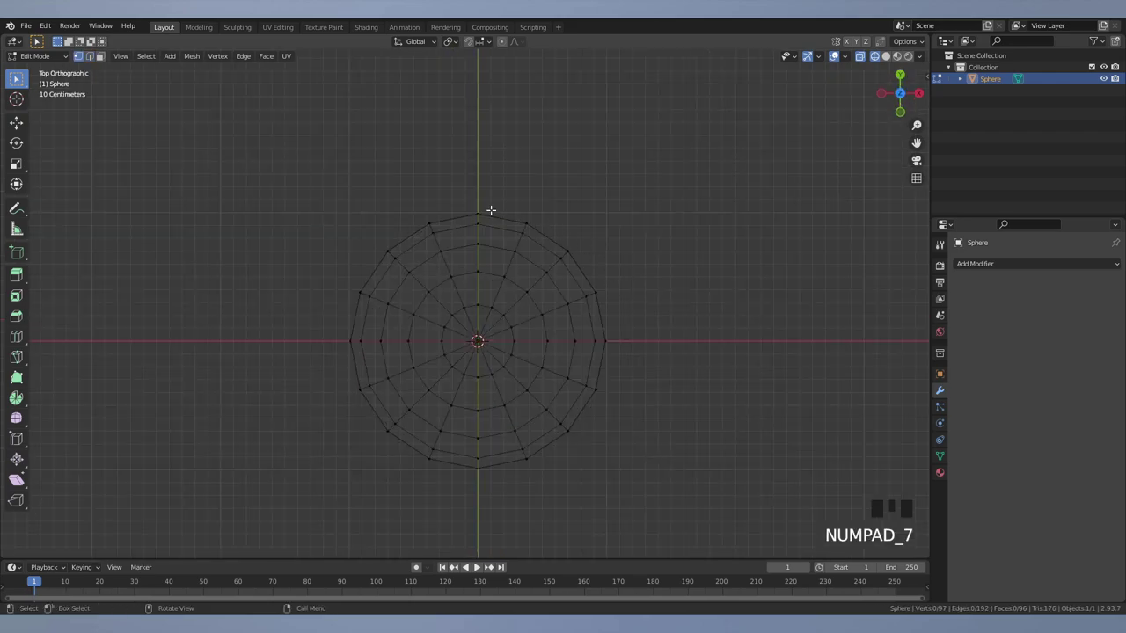
scroll(up, 3)
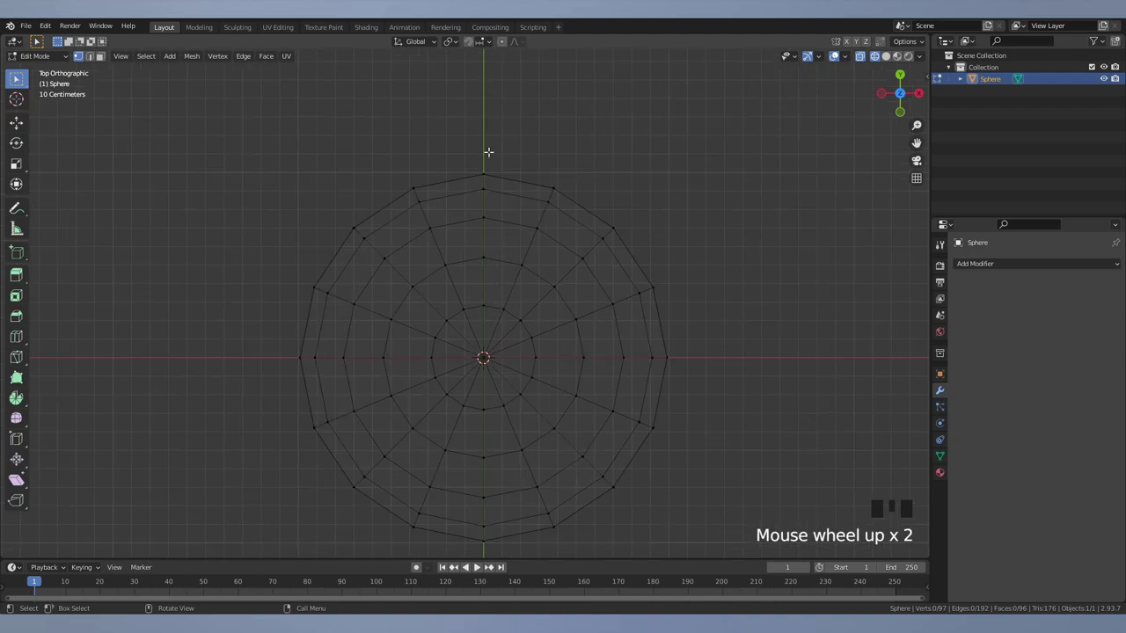
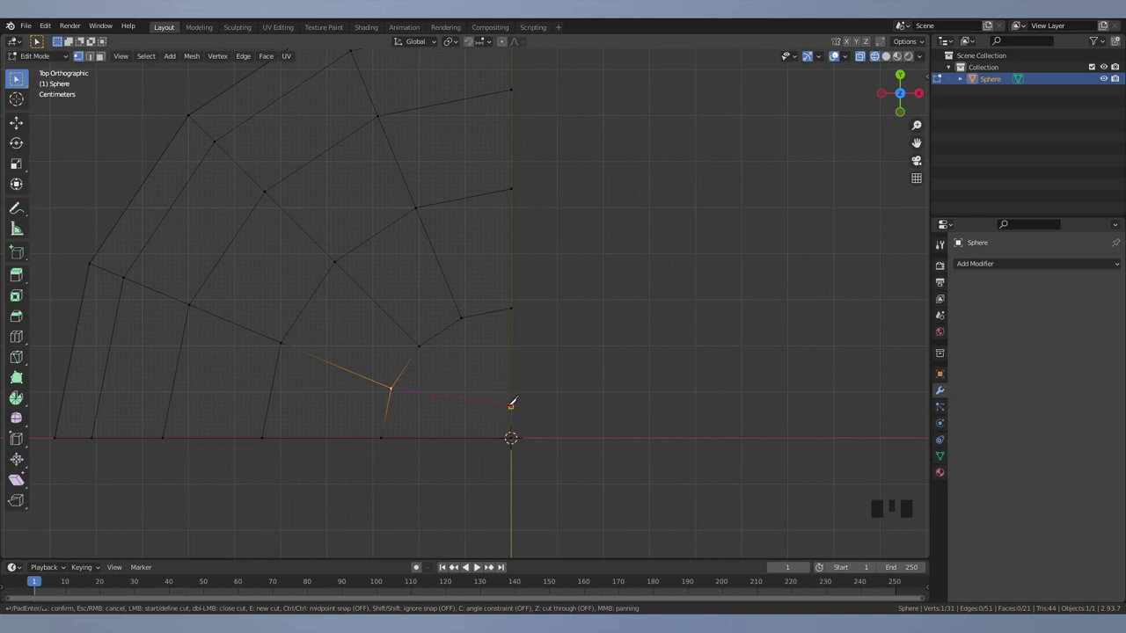
key(k)
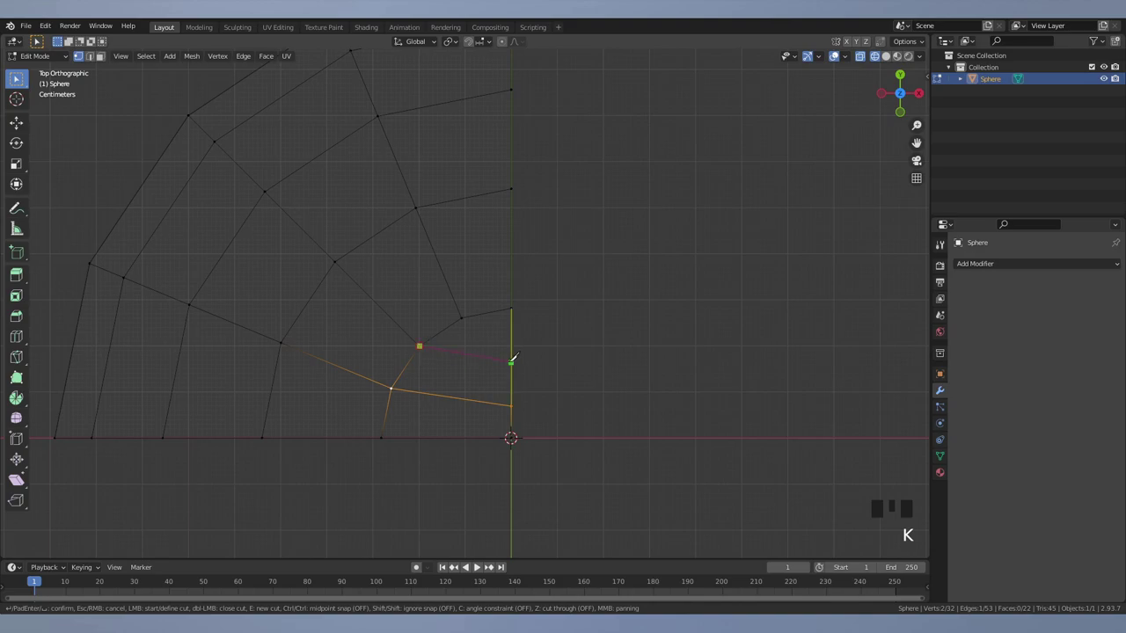
- Back in Object Mode, add a Mirror modifier to the quarter section
key(Tab)
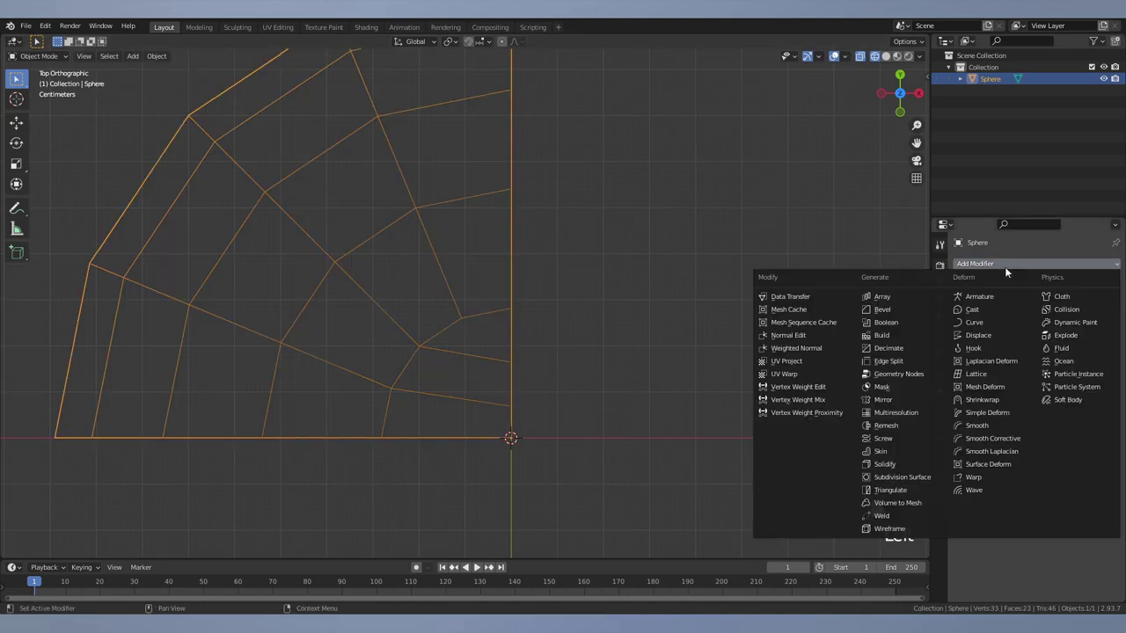
drag(891, 405, 584, 449)
scroll(down, 3)
drag(577, 449, 586, 341)
scroll(down, 3)
drag(588, 350, 1051, 307)
click(1051, 307)
- Mirror on all three axes with clipping so the quarter becomes a full sphere, viewed from top
click(1096, 307)
scroll(down, 3)
drag(751, 353, 1027, 363)
click(1027, 363)
drag(705, 354, 680, 414)
key(KP_7)
scroll(up, 3)
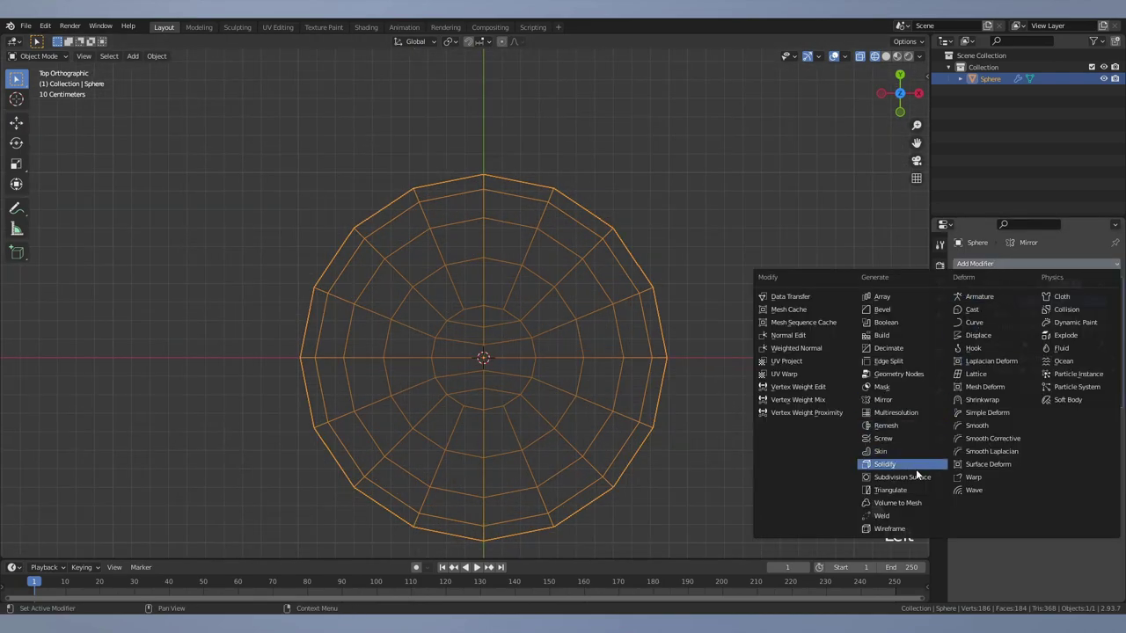
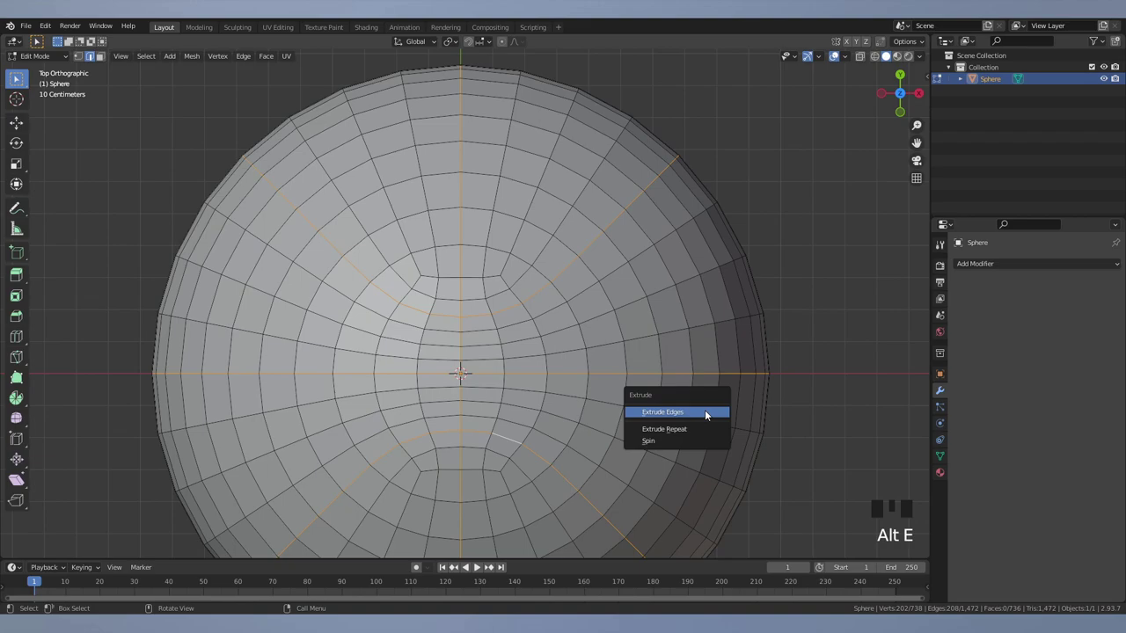
- Bevel the seam edges into wide strips and inset them to form grooves
scroll(up, 3)
key(ctrl+b)
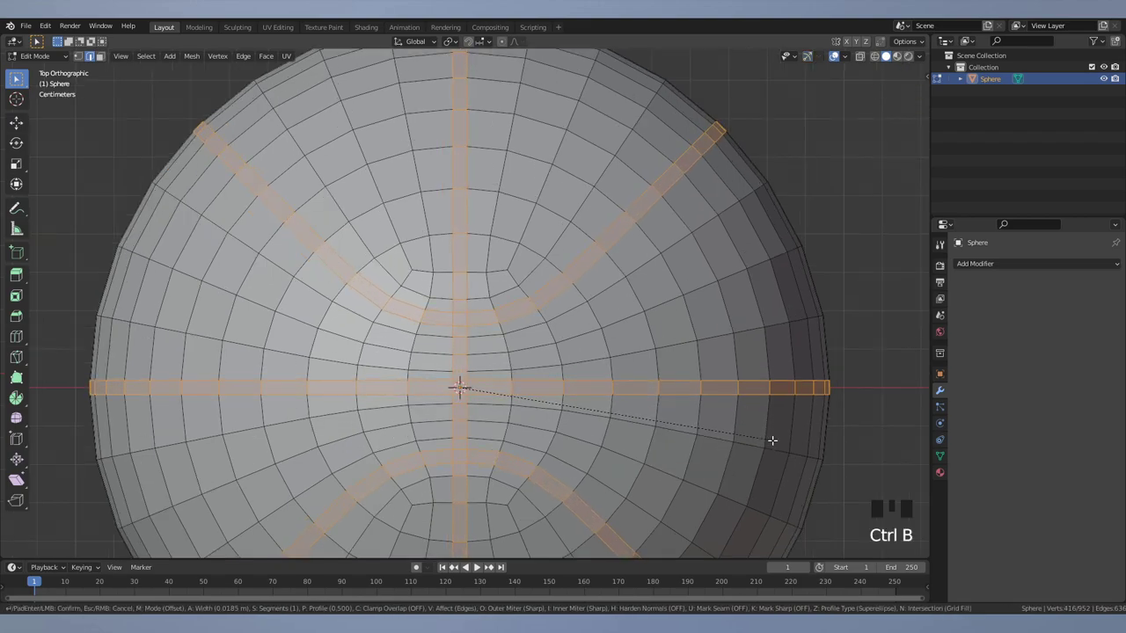
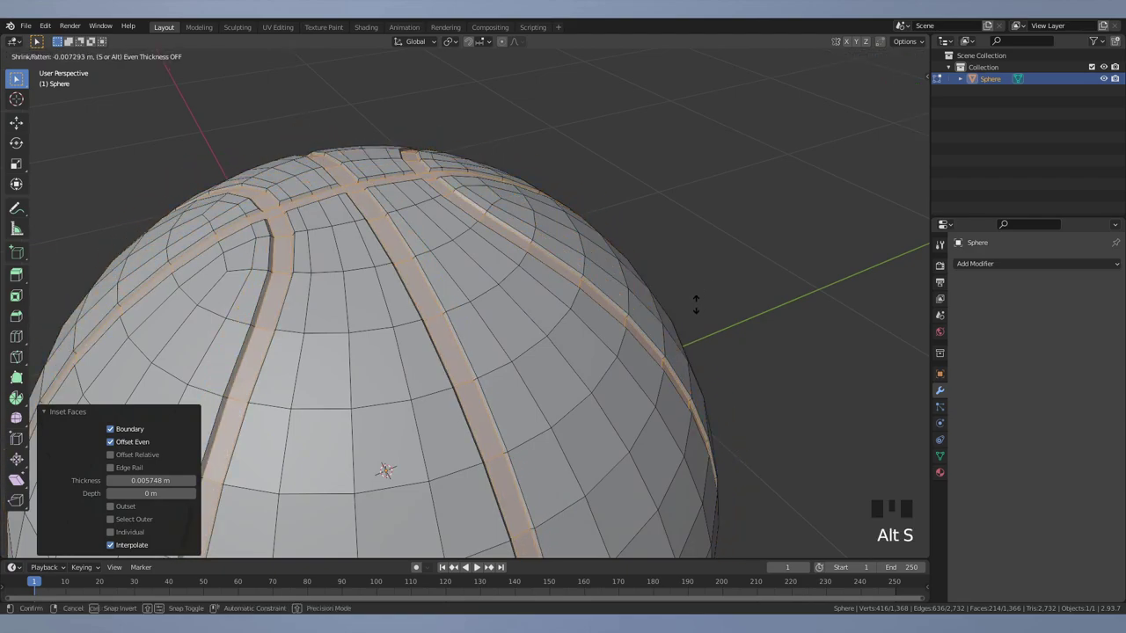
key(Tab)
drag(657, 322, 677, 342)
- Add a level-2 Subdivision Surface modifier and check the smoothed grooves
key(ctrl+2)
key(z)
key(z)
drag(583, 483, 642, 486)
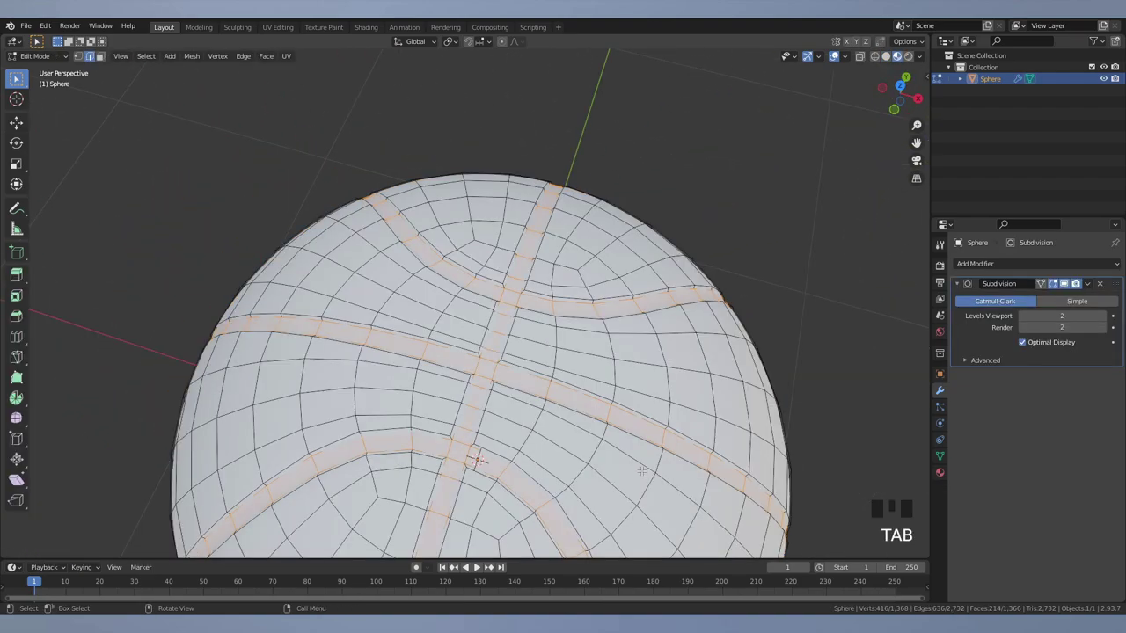
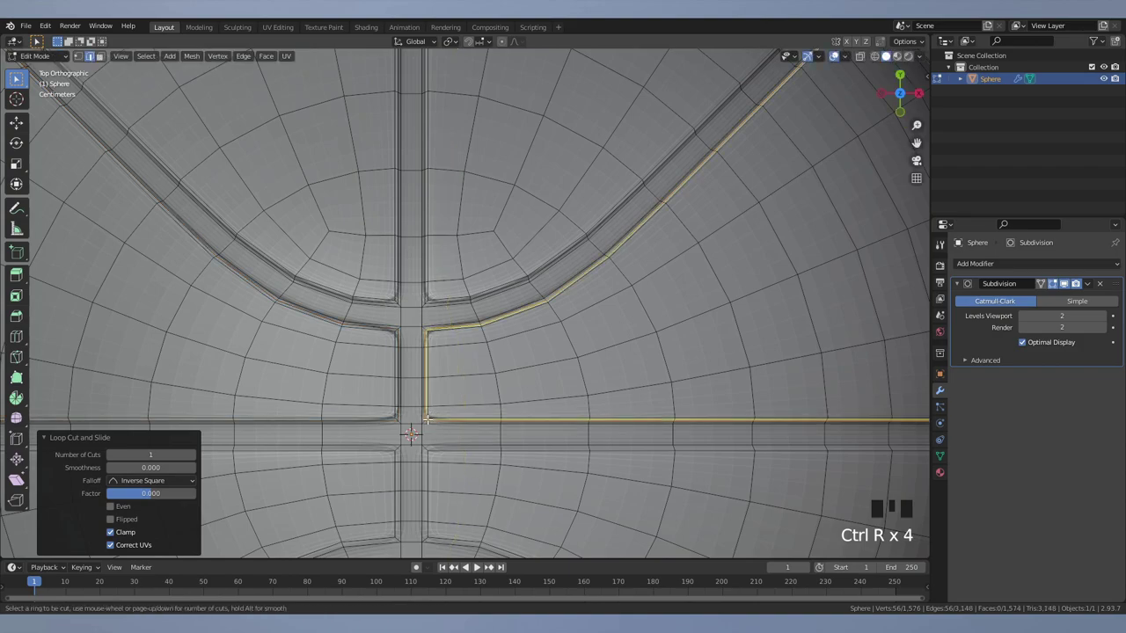
- Add supporting loop cuts along both sides of each groove to sharpen the seams
key(ctrl+r)
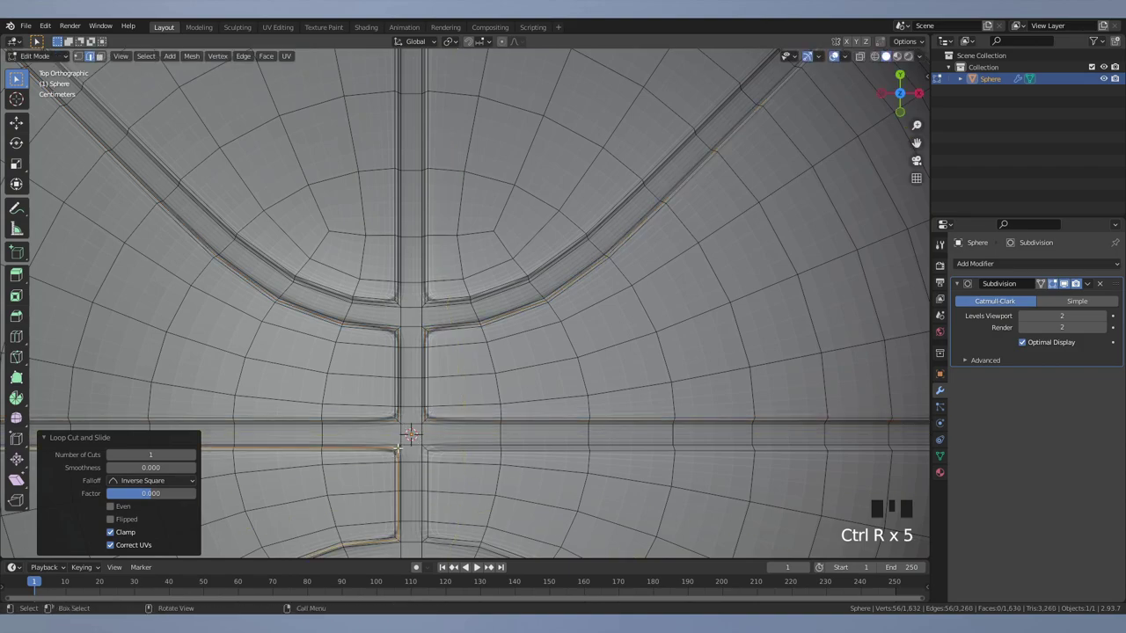
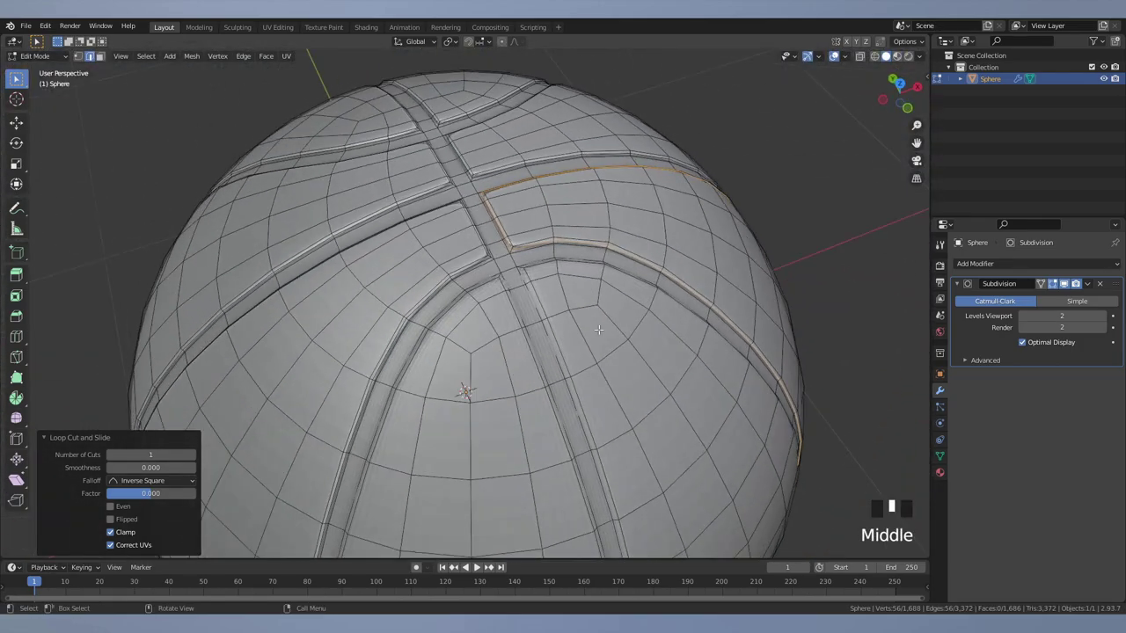
key(ctrl+r)
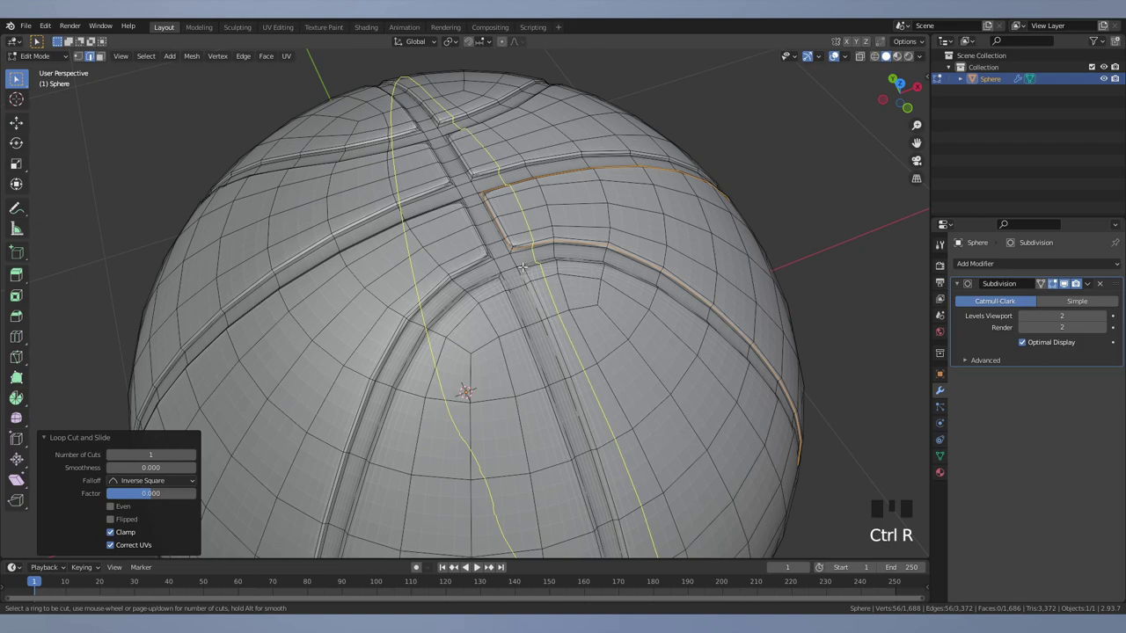
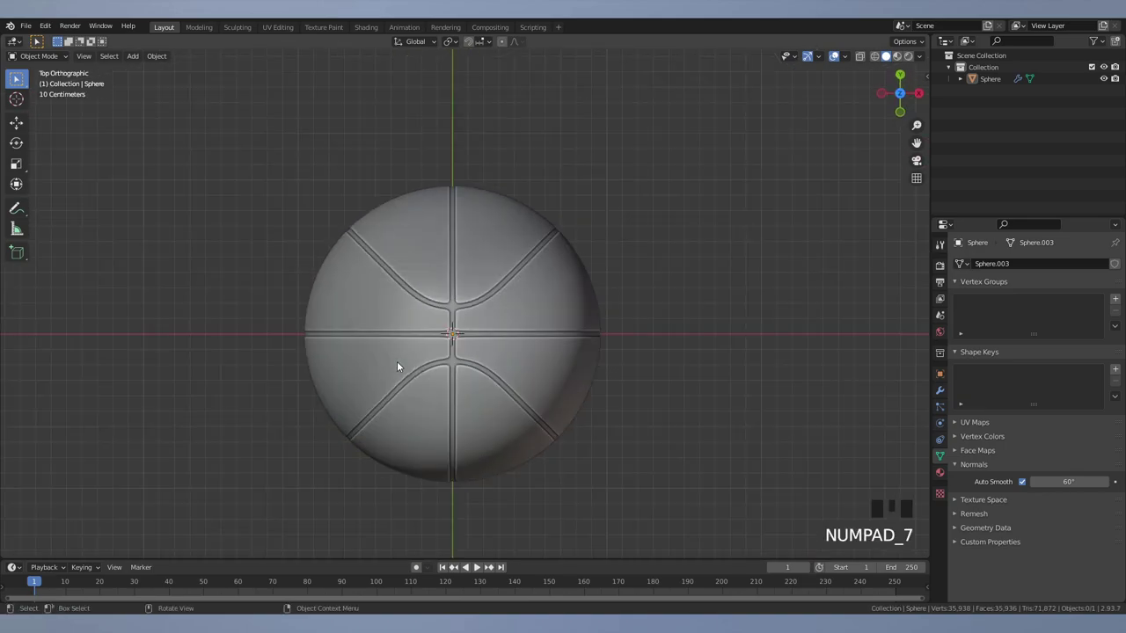
- Rename the high-poly Sphere to ball_high in the Outliner
click(201, 241)
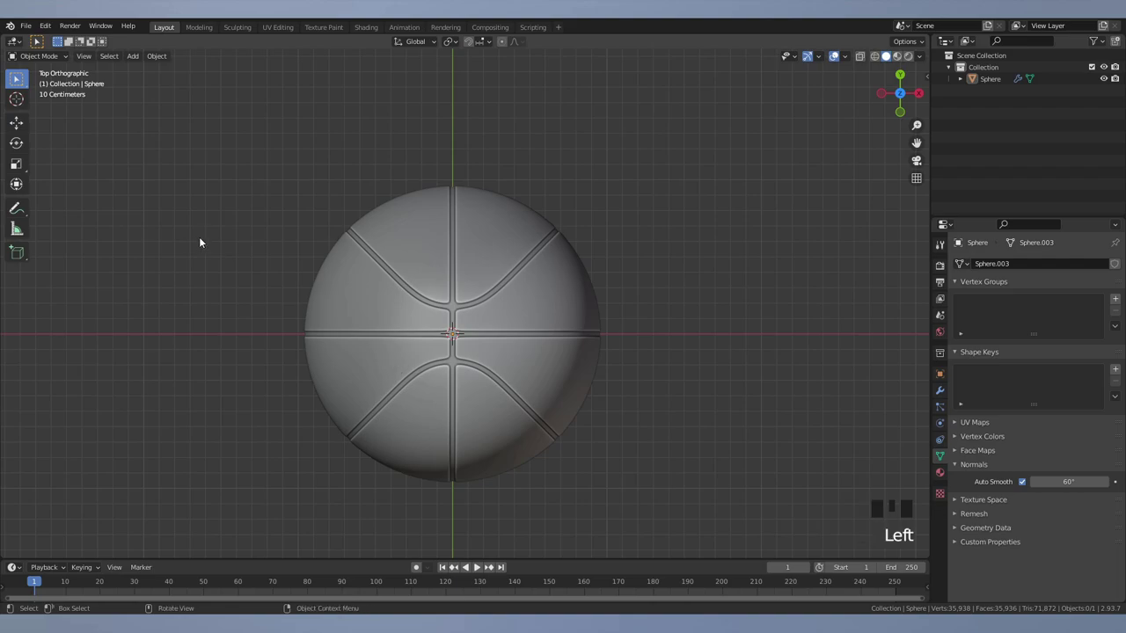
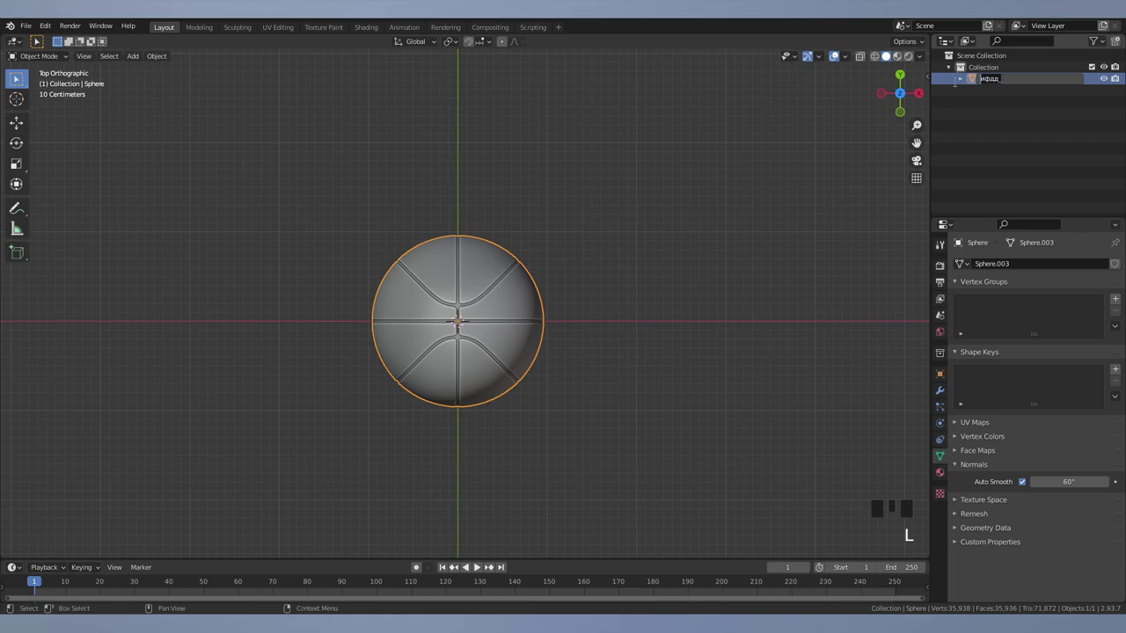
key(l)
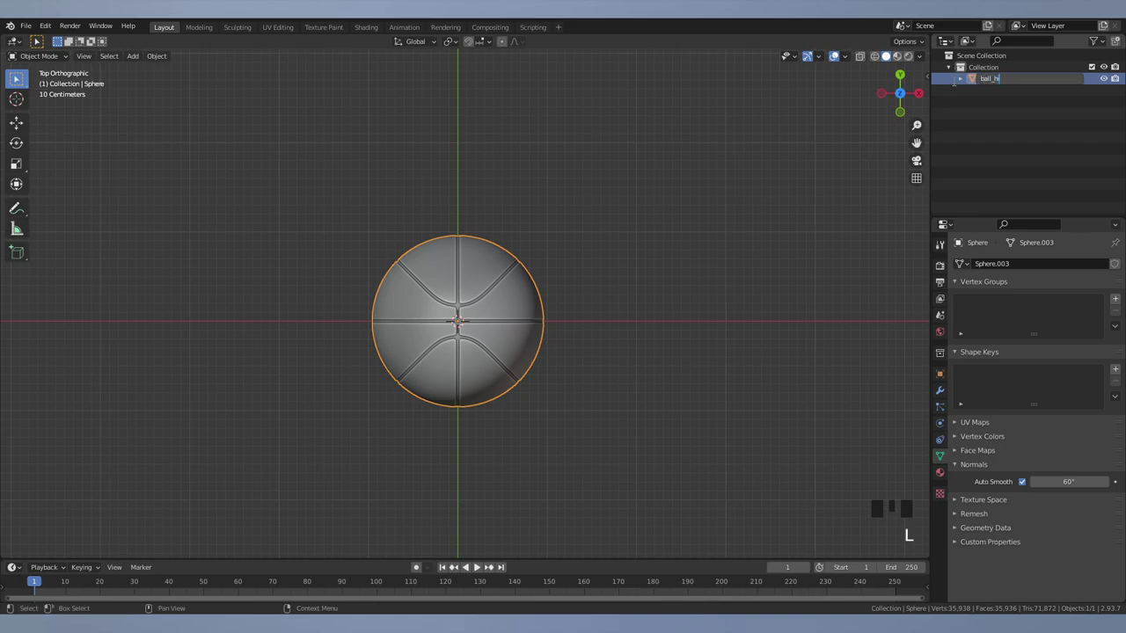
click(707, 258)
- Add a Round Cube sphere with radius 1 and 6 arc divisions
drag(597, 163, 580, 209)
key(shift+a)
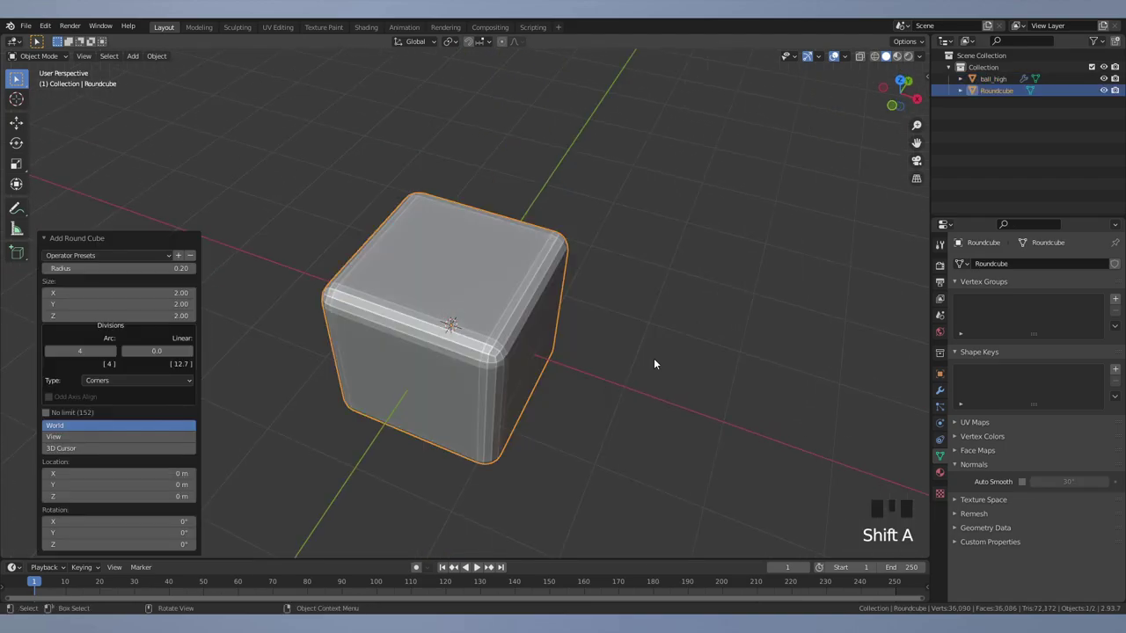
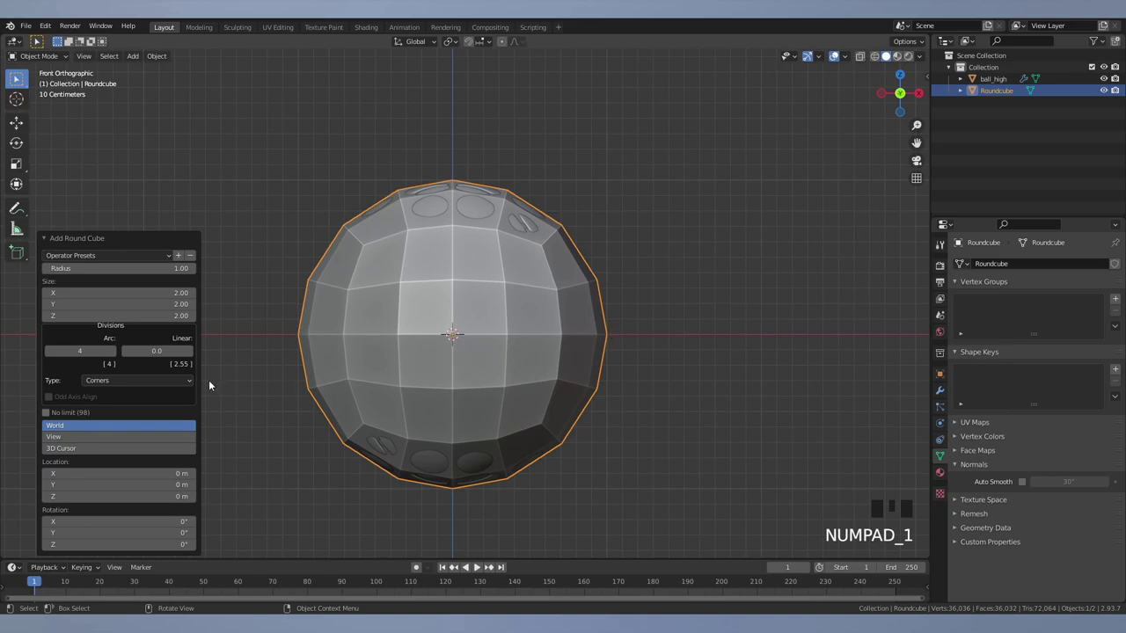
drag(119, 355, 480, 566)
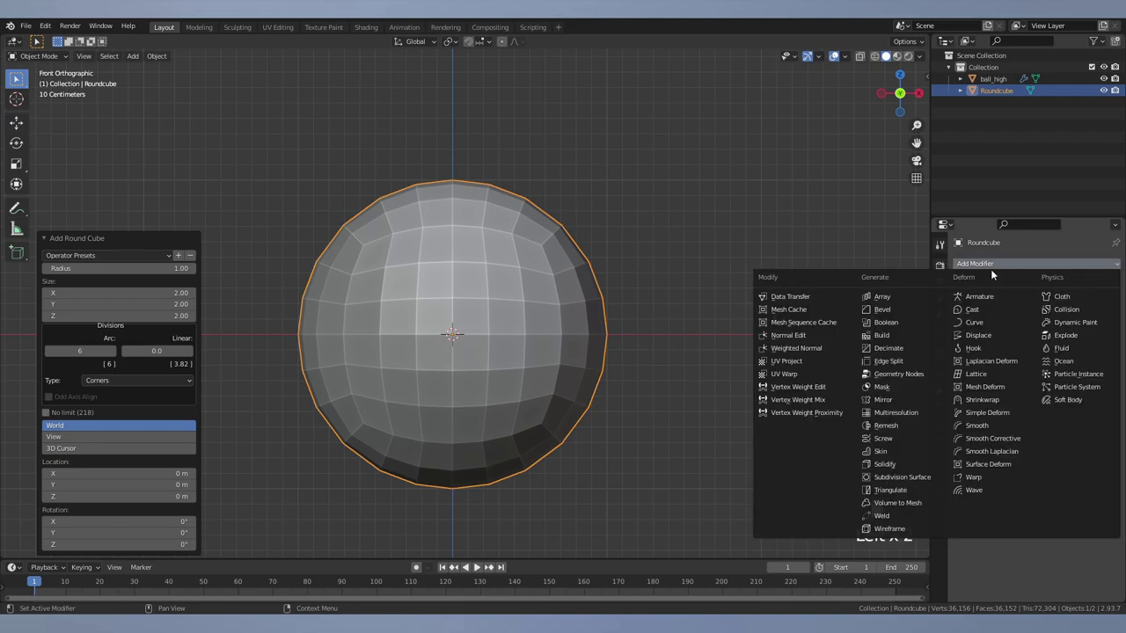
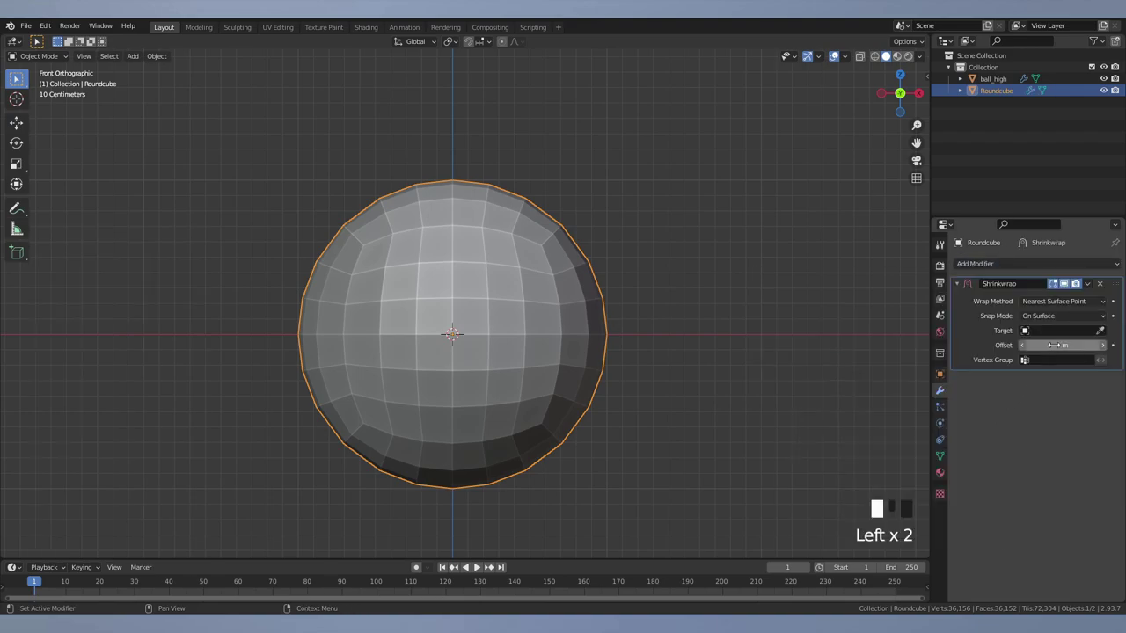
- Give the low-poly sphere a new blue material and preview it
scroll(down, 3)
middle_click(480, 566)
scroll(up, 3)
key(z)
click(479, 567)
click(479, 566)
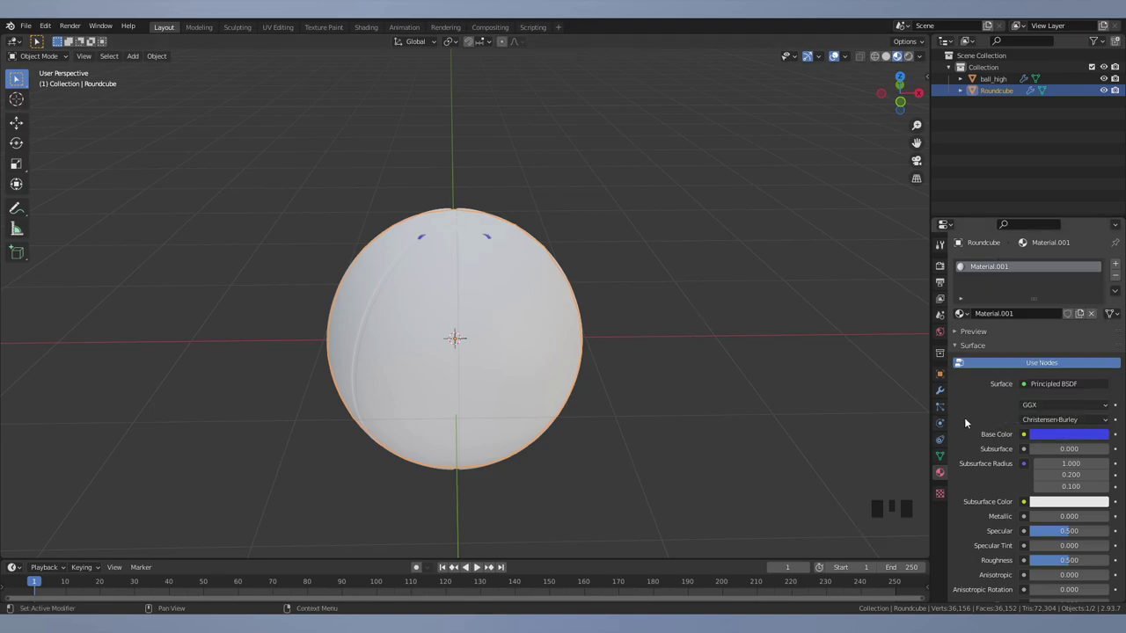
- Set the Shrinkwrap target to ball_high with a 0.01 m offset
click(479, 566)
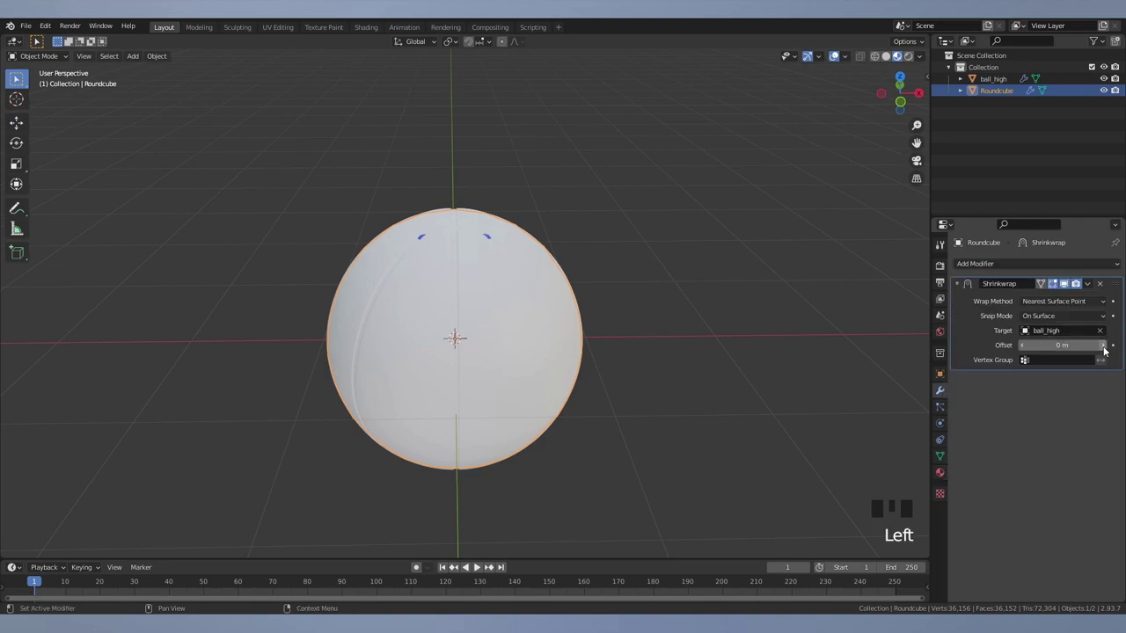
click(479, 567)
drag(480, 566, 479, 566)
right_click(480, 566)
scroll(down, 3)
drag(479, 567, 479, 566)
- Select ball_high and move it aside to compare the two meshes
click(480, 566)
double_click(480, 566)
middle_click(479, 566)
scroll(up, 3)
key(Tab)
drag(480, 567, 480, 566)
key(2)
middle_click(479, 565)
key(Tab)
- Put ball_high back in its original place
click(478, 564)
key(g)
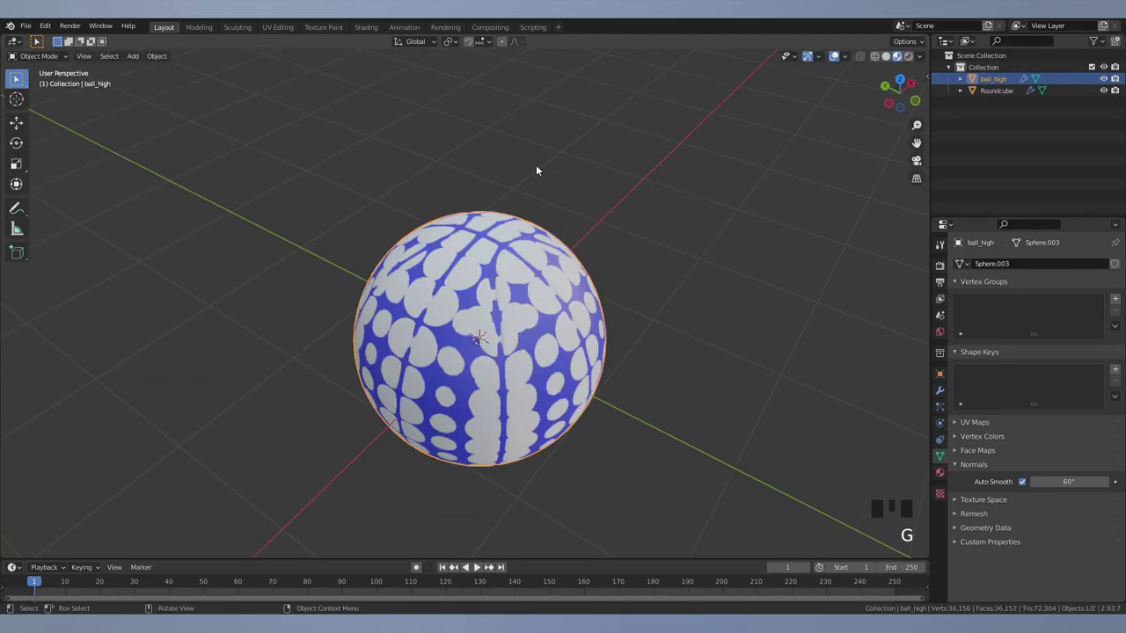
middle_click(479, 567)
- Select the low-poly sphere and select all of its geometry in Edit Mode
click(480, 567)
key(Tab)
scroll(up, 3)
key(2)
click(479, 567)
scroll(down, 3)
middle_click(479, 566)
- UV-unwrap the sphere with the angle-based method and 0.001 margin
right_click(478, 565)
scroll(down, 3)
middle_click(480, 567)
key(a)
key(u)
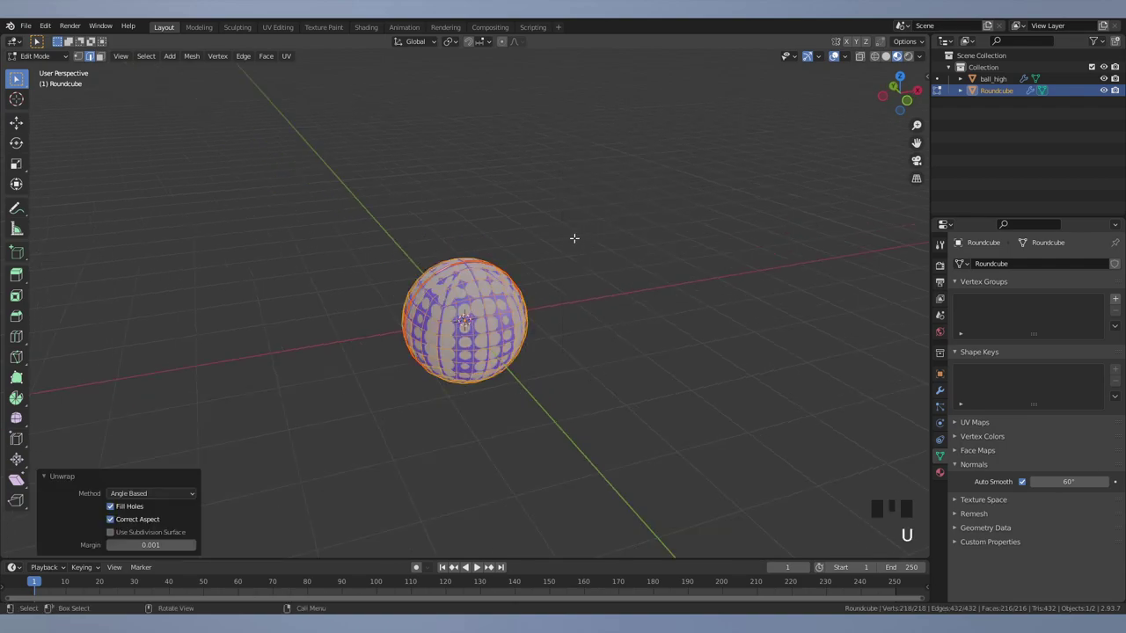
- Create a 2048 px UV Grid image named ball and select the upper UV island
click(278, 28)
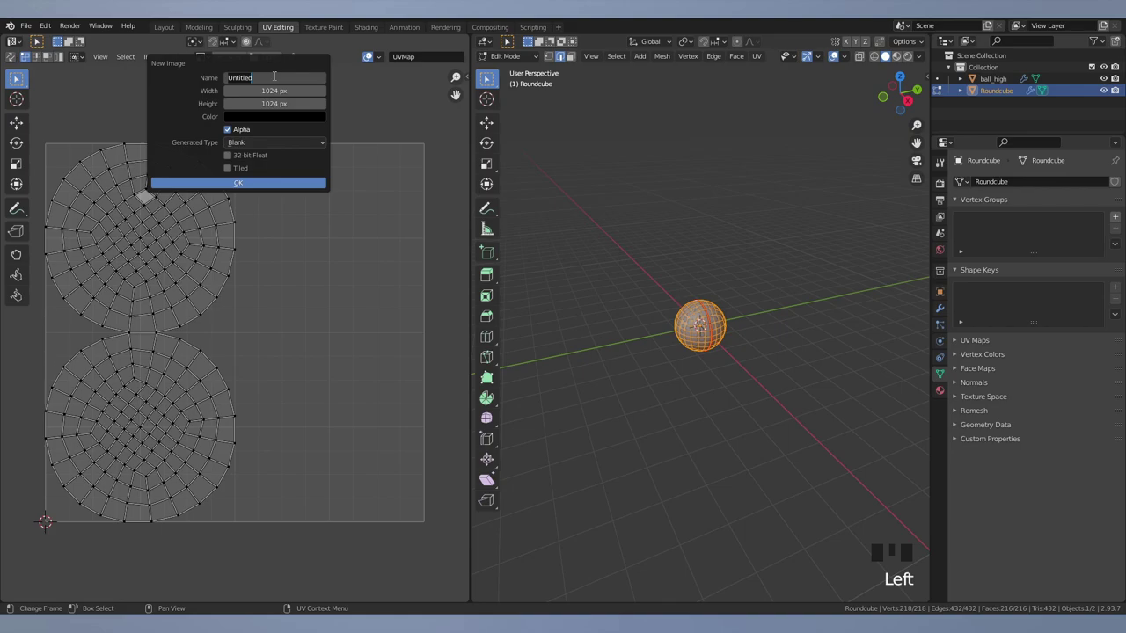
key(l)
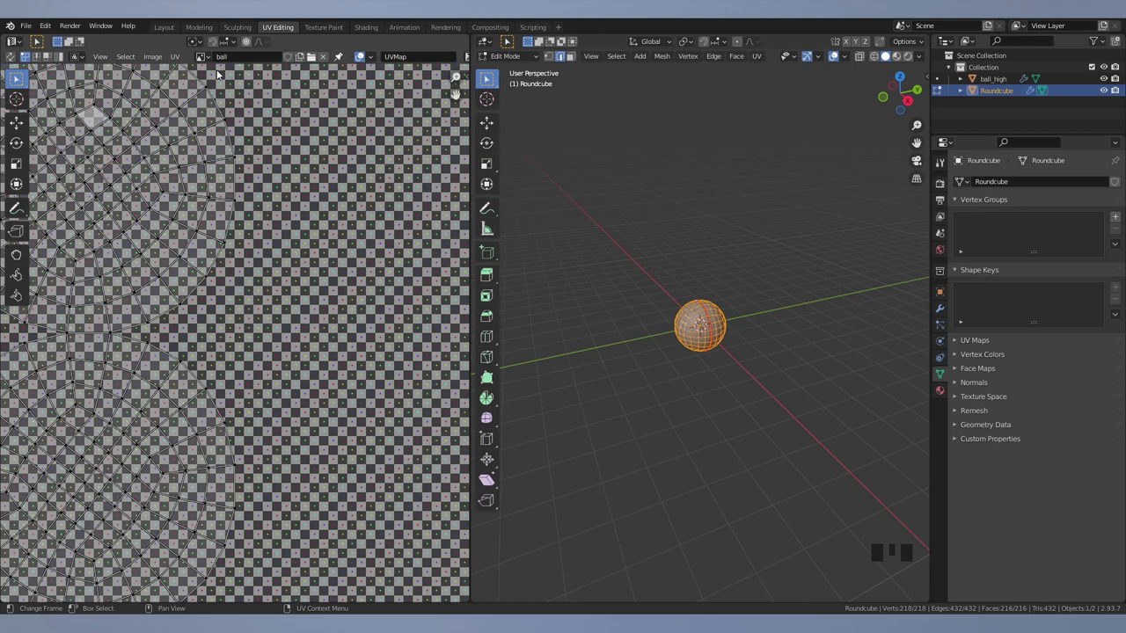
key(n)
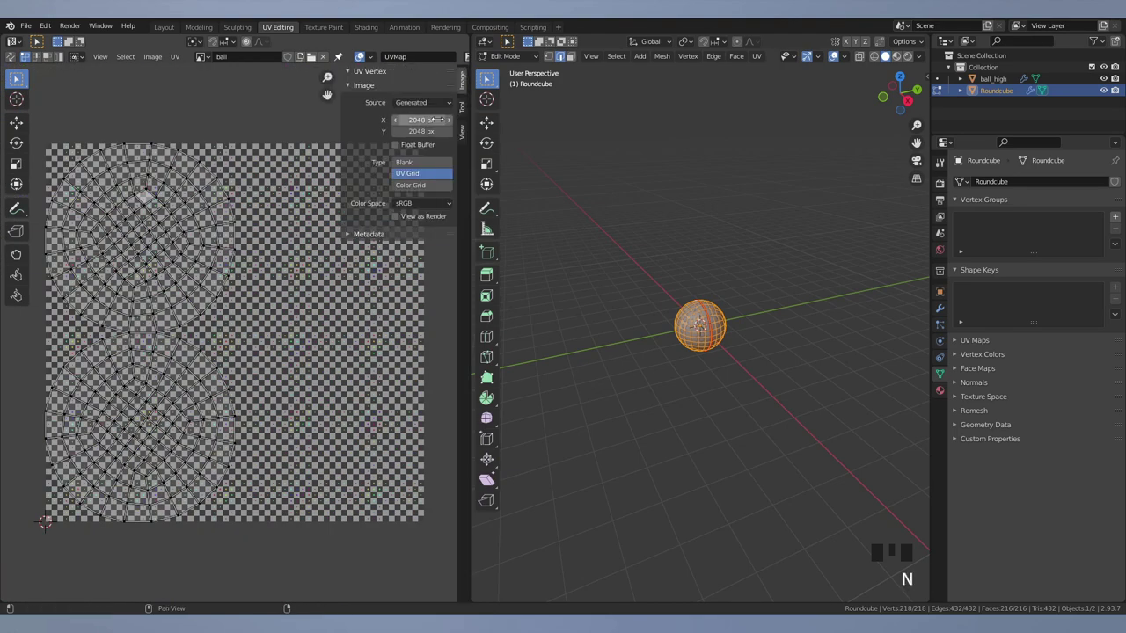
drag(423, 189, 296, 354)
key(n)
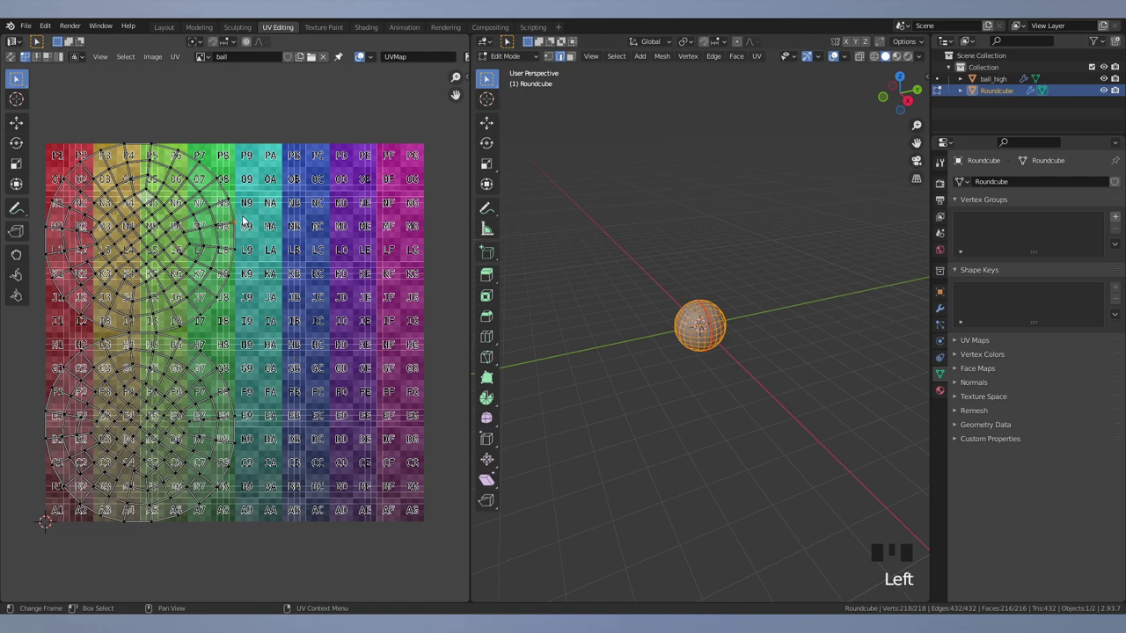
key(l)
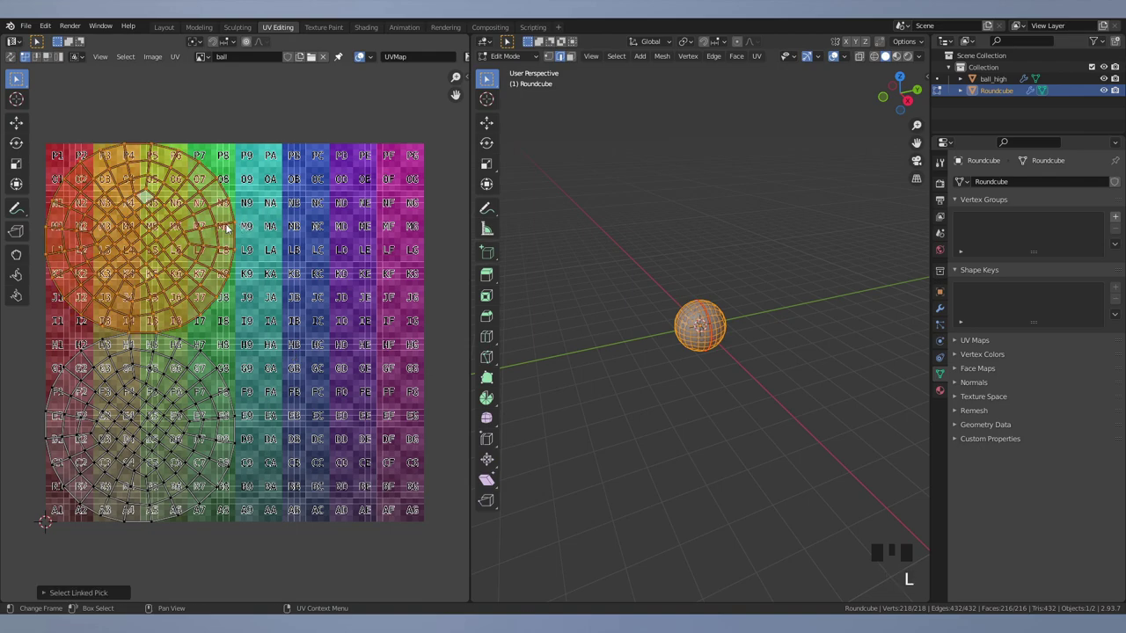
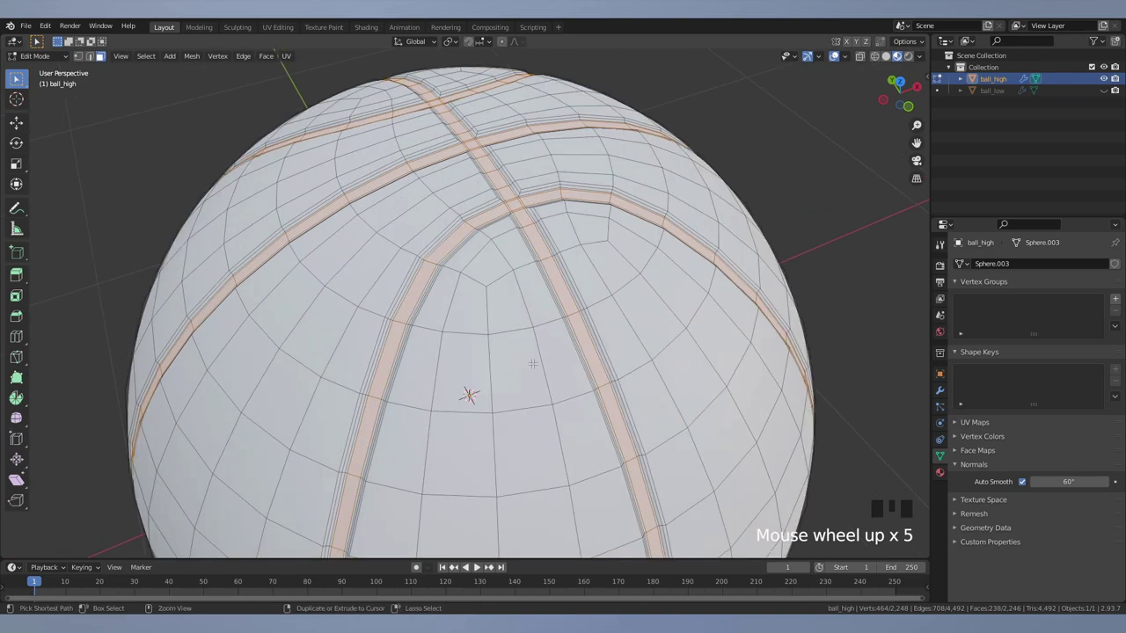
- Grow the stripe selection and pick a slightly different orange Base Color
key(ctrl+KP_Add)
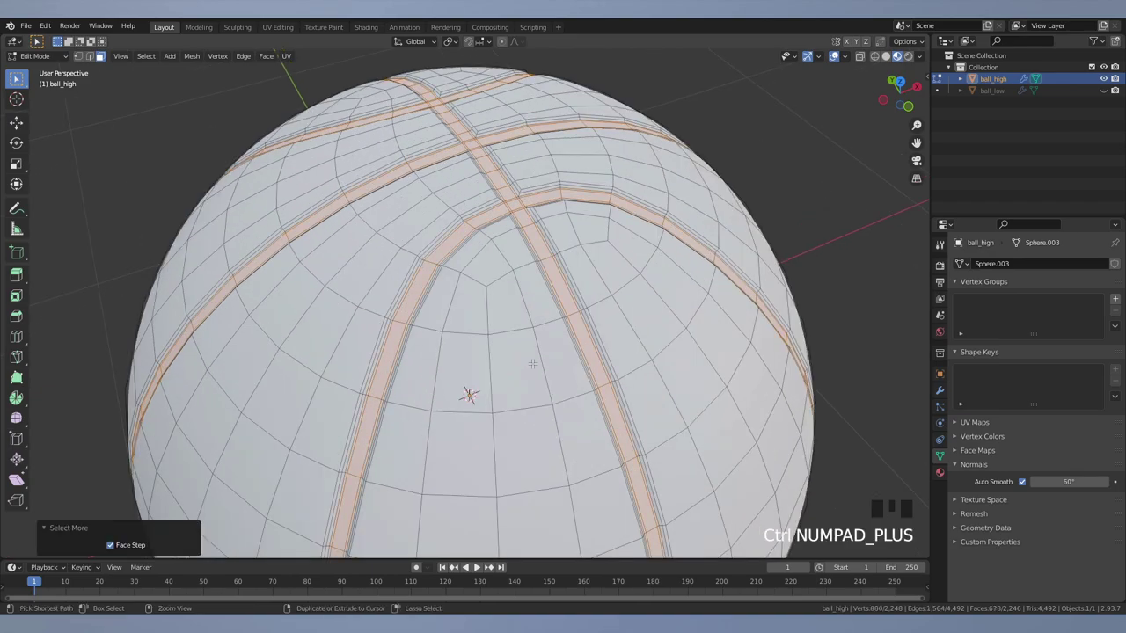
key(ctrl+KP_Add)
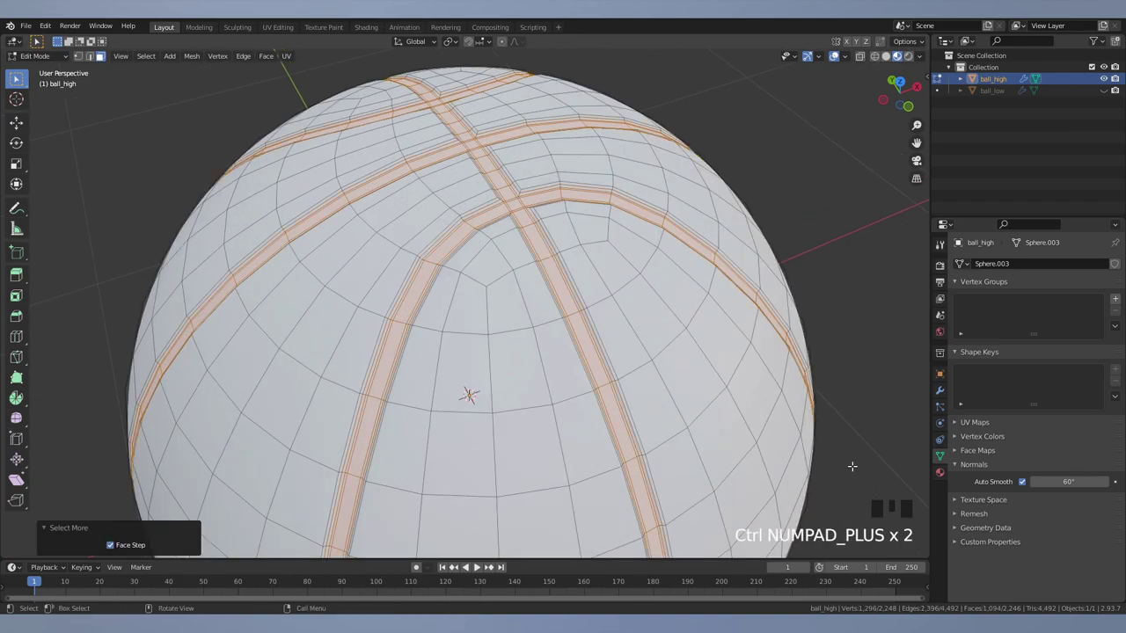
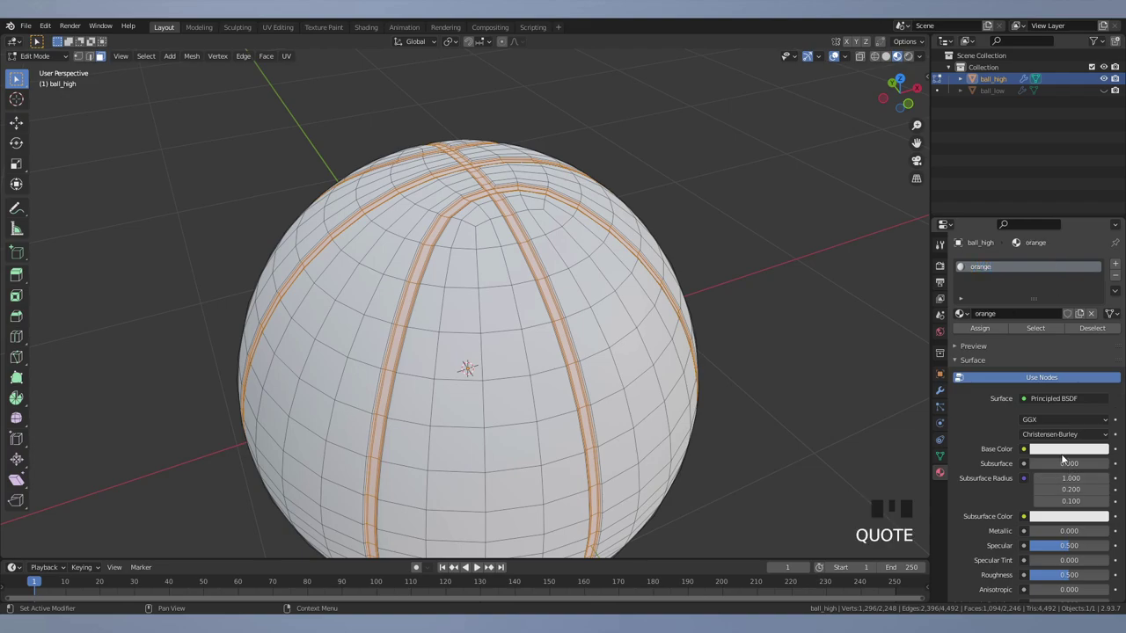
click(1038, 357)
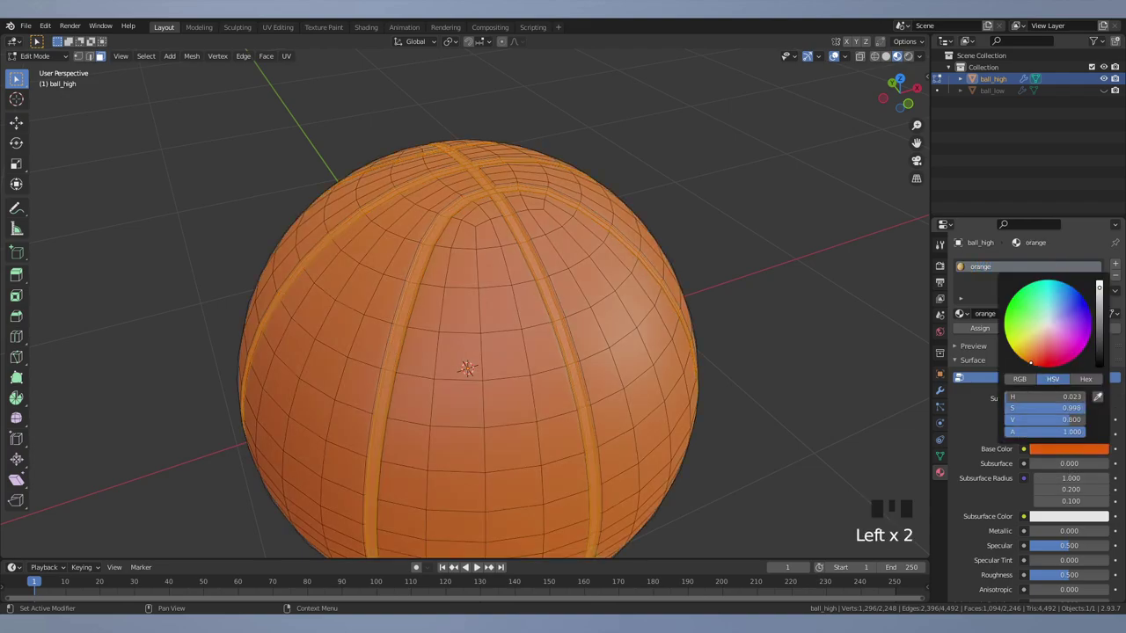
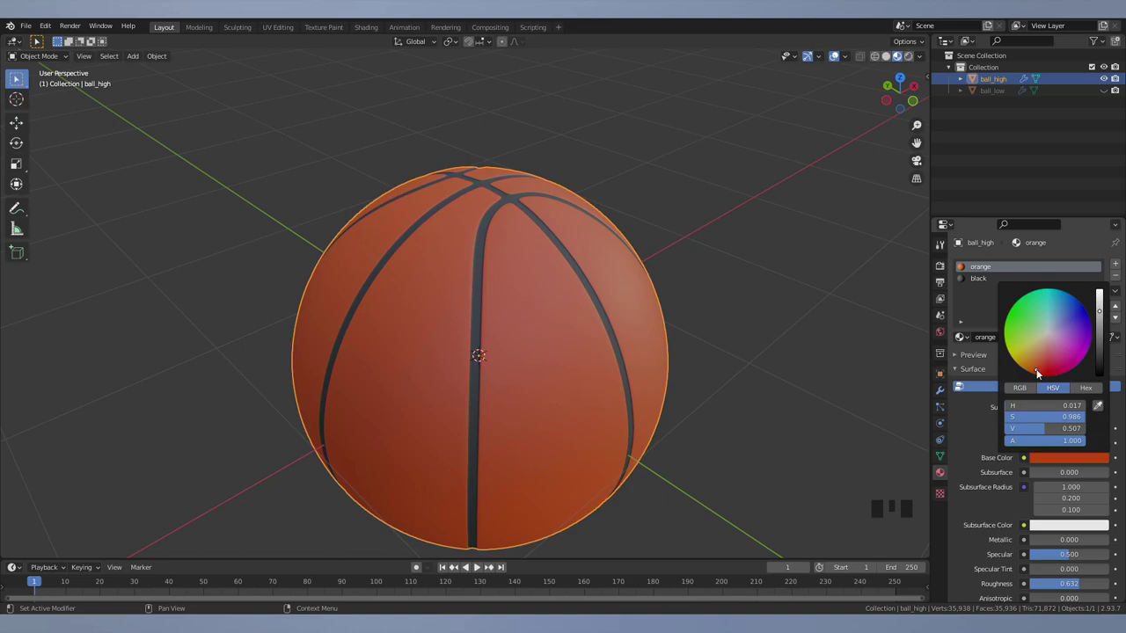
click(551, 326)
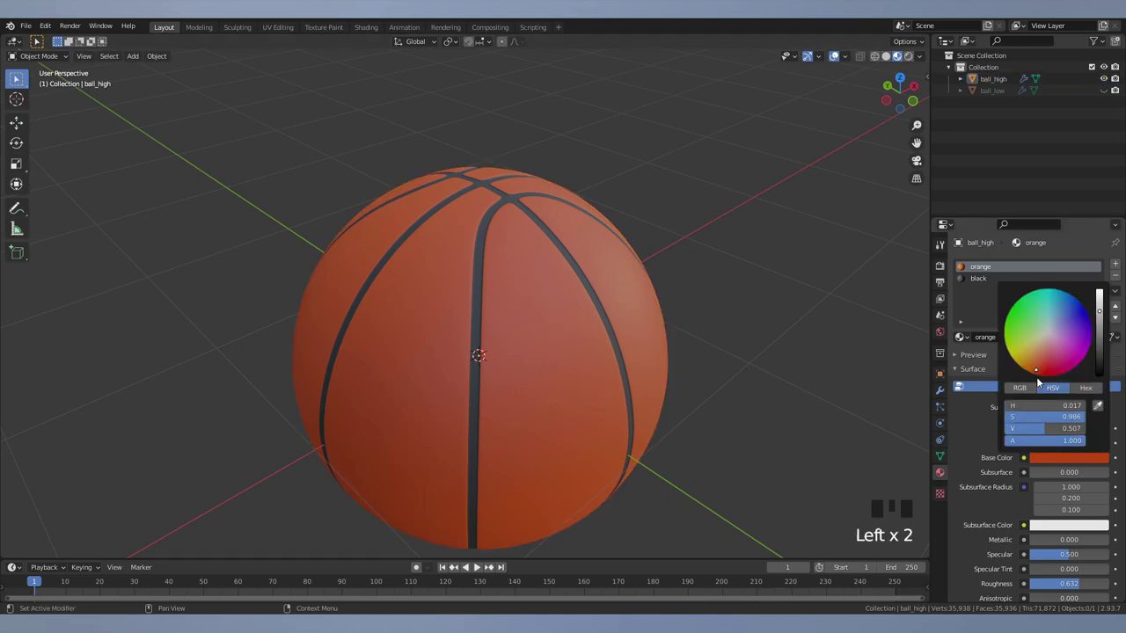
click(1039, 370)
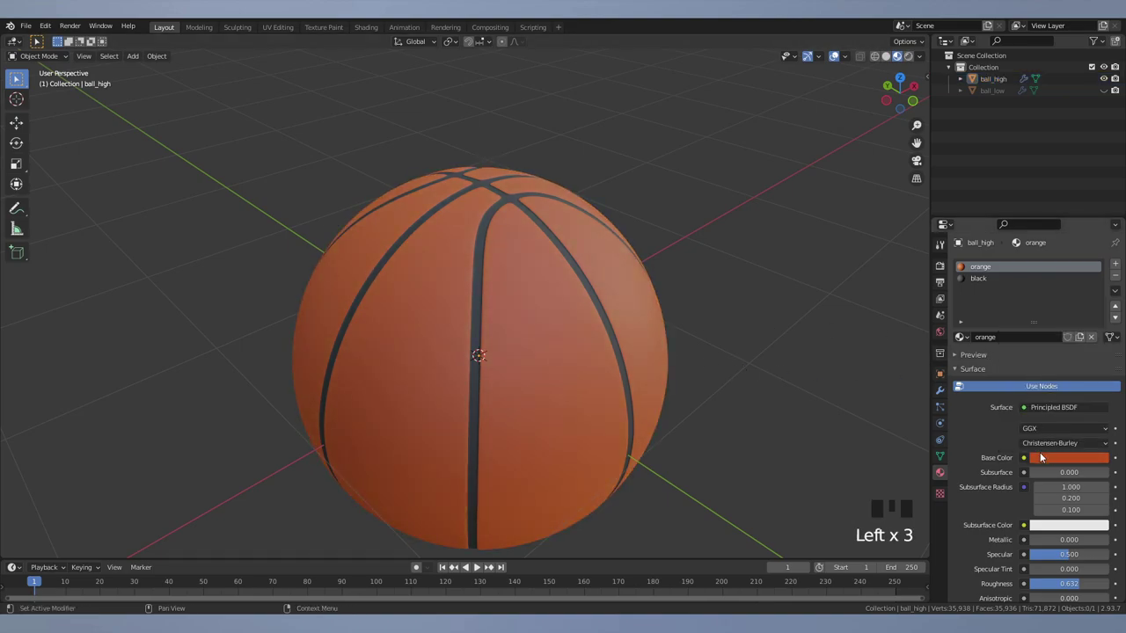
- Fine-tune the orange saturation, then select ball_high from above
click(1037, 382)
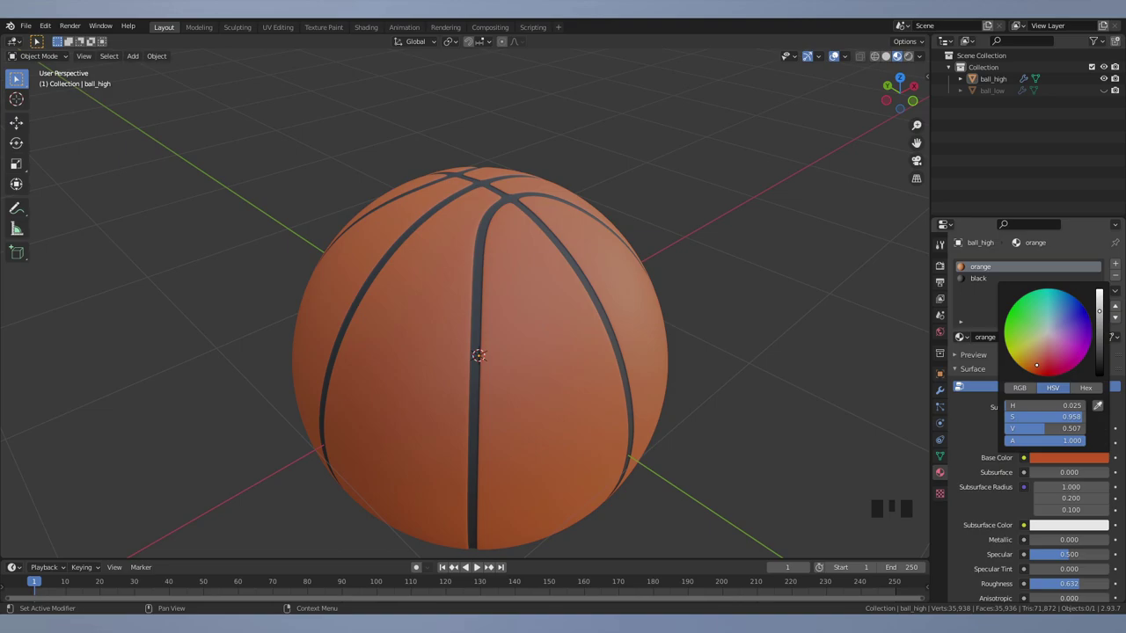
scroll(down, 3)
drag(787, 333, 724, 333)
scroll(up, 3)
scroll(down, 3)
drag(564, 271, 537, 342)
click(536, 342)
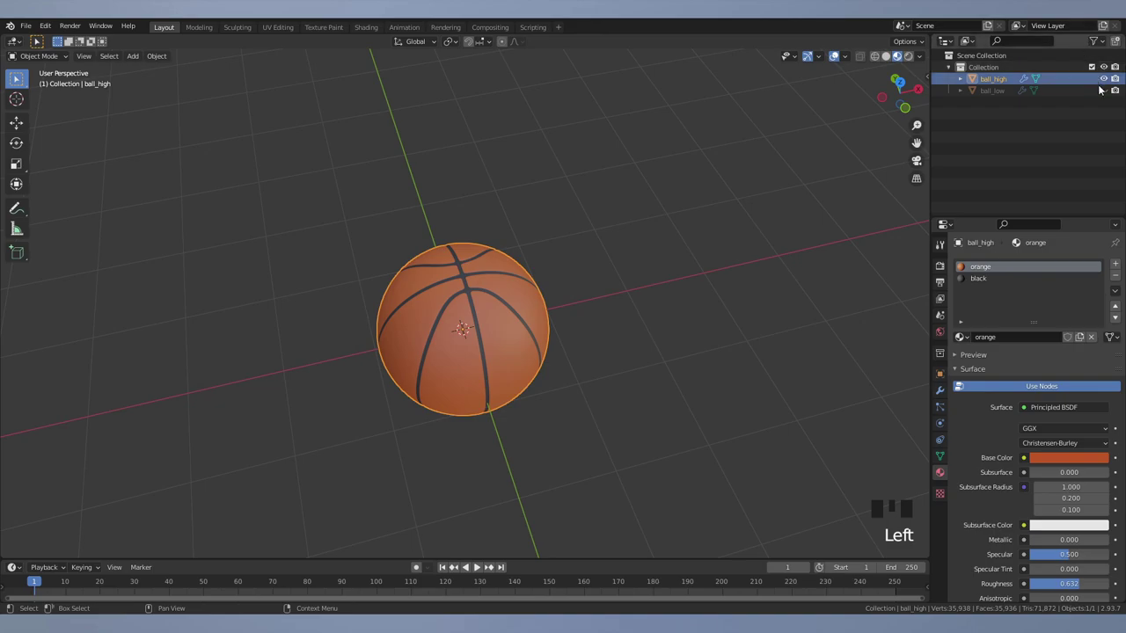
- Unhide ball_low so its blue test pattern shows over the basketball, and inspect it
click(1105, 94)
click(1007, 96)
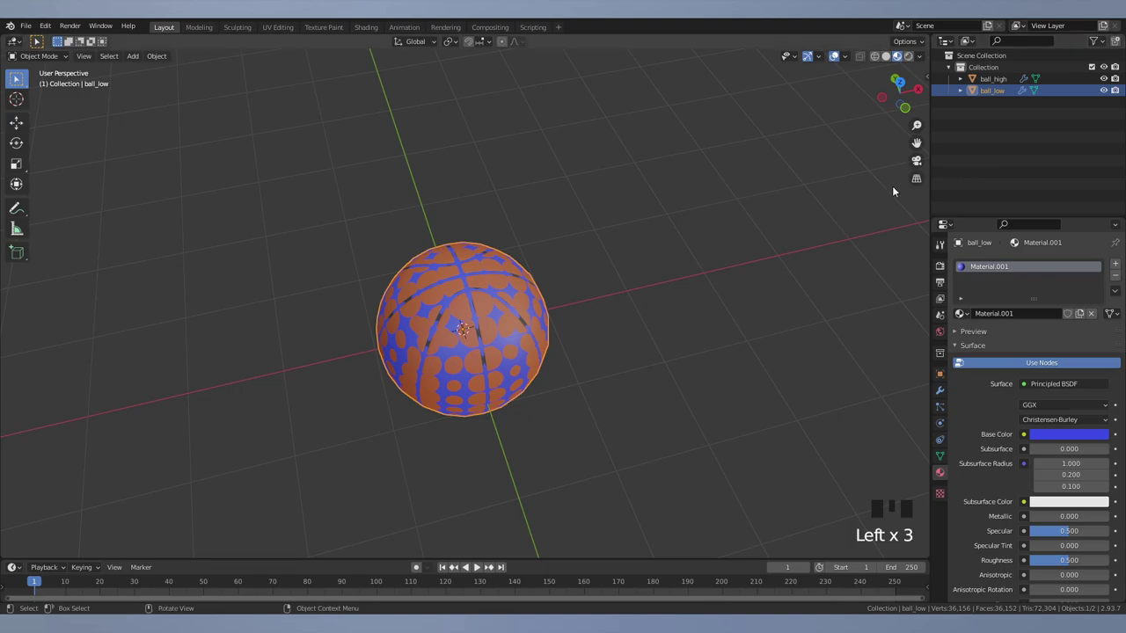
click(696, 256)
drag(689, 255, 722, 227)
scroll(up, 3)
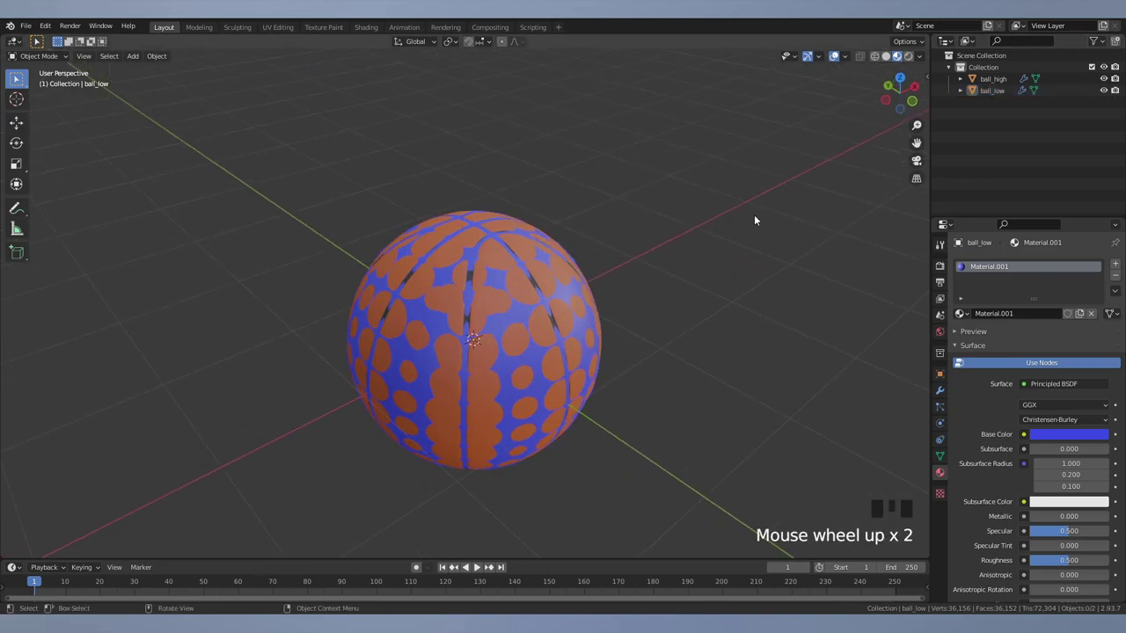
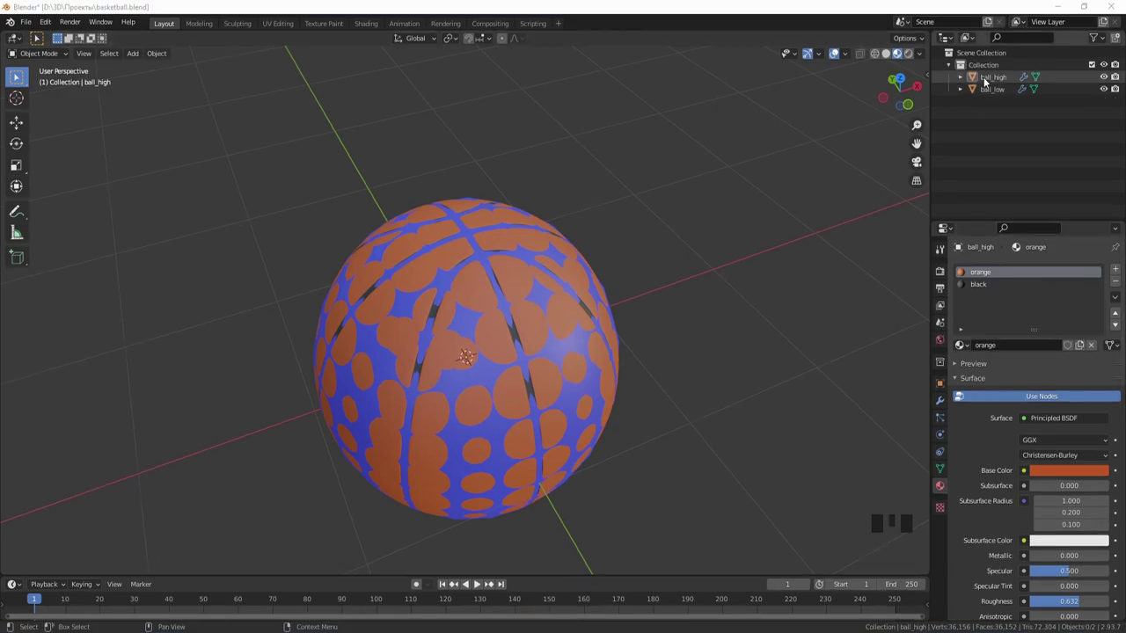
- Start an FBX export of the low-poly ball, then abandon it without writing a file
click(992, 97)
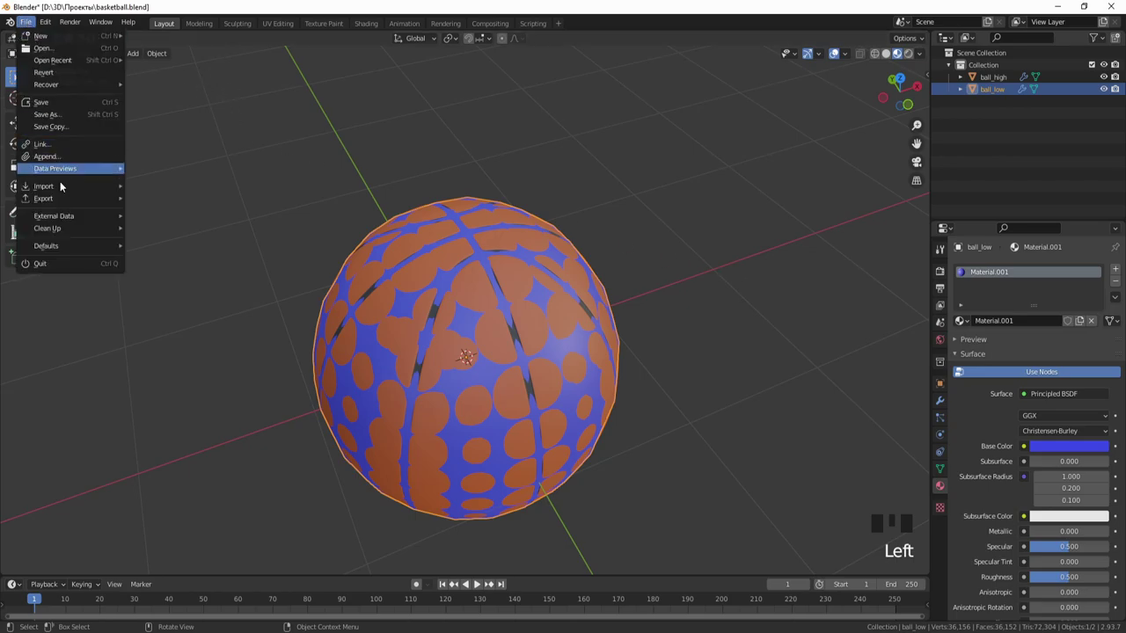
drag(209, 300, 882, 239)
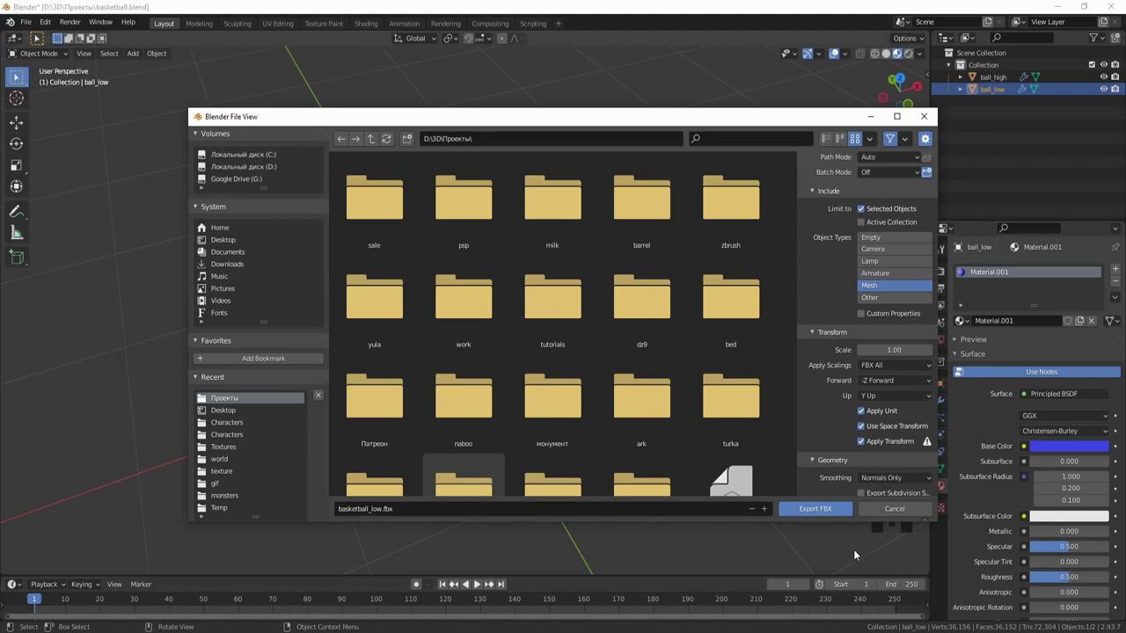
click(999, 75)
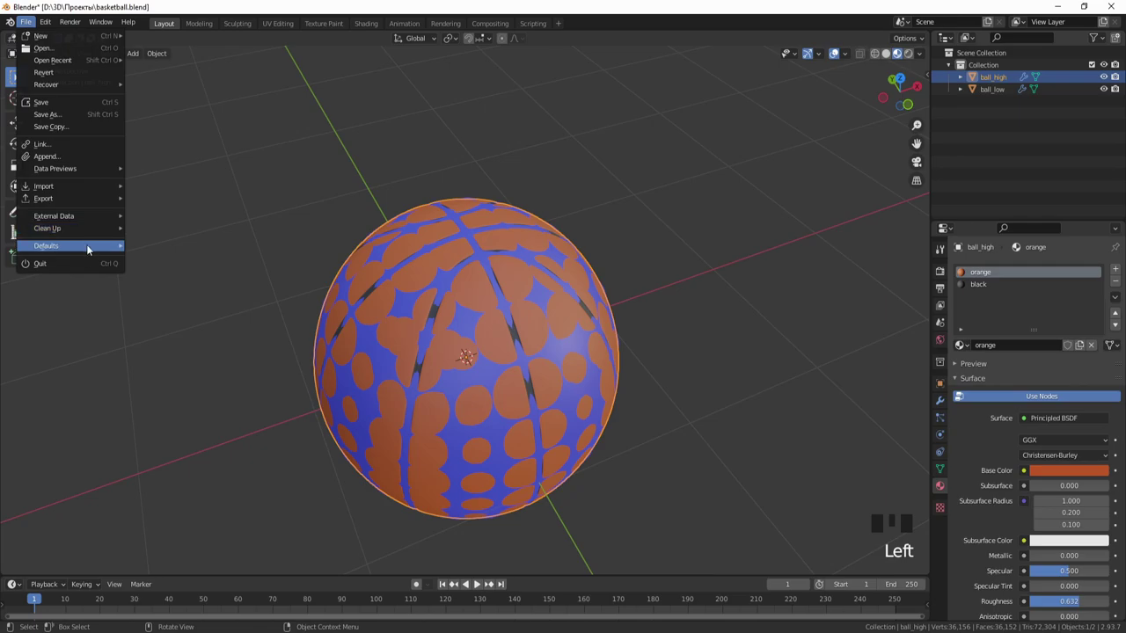
- Save the basketball.blend project file and bring up the viewport overlay settings
drag(194, 311, 314, 156)
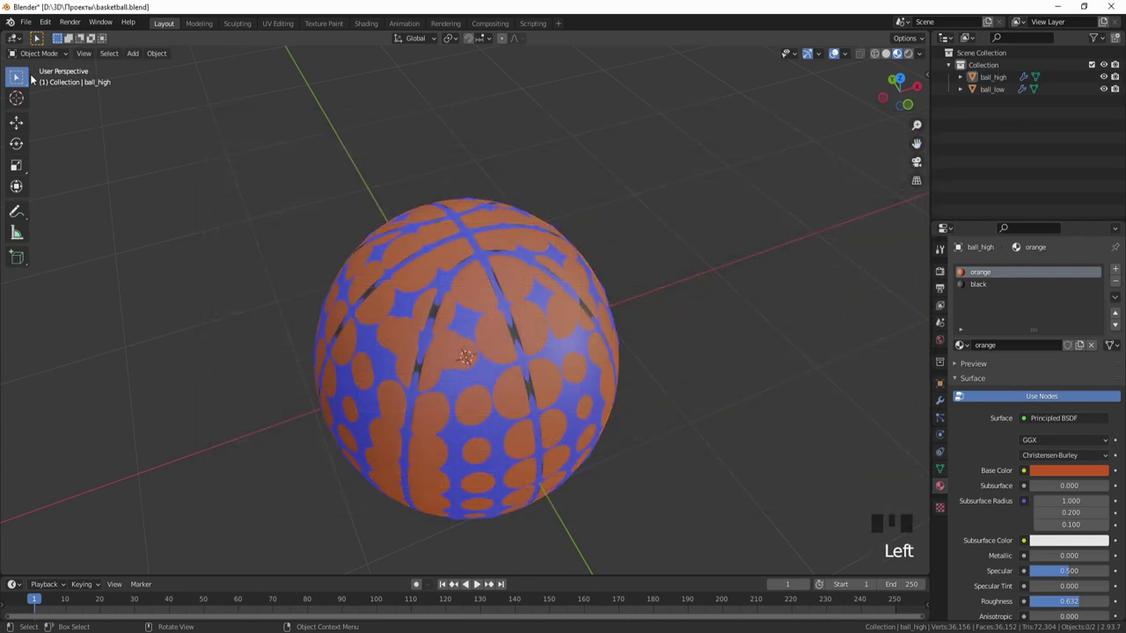
scroll(down, 3)
drag(399, 255, 450, 327)
click(450, 326)
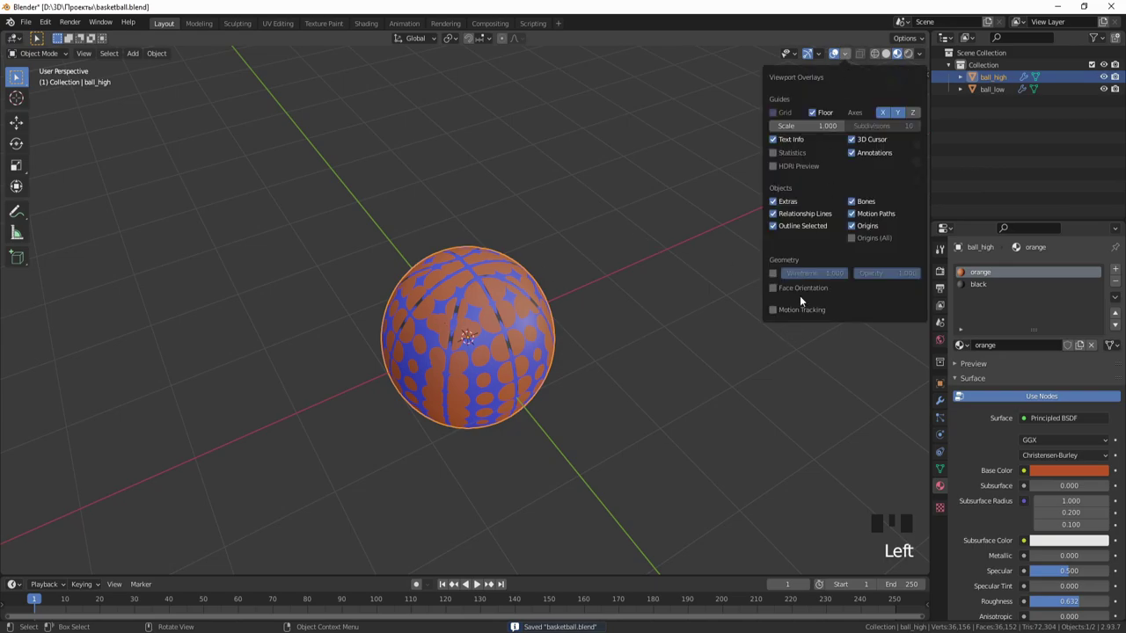
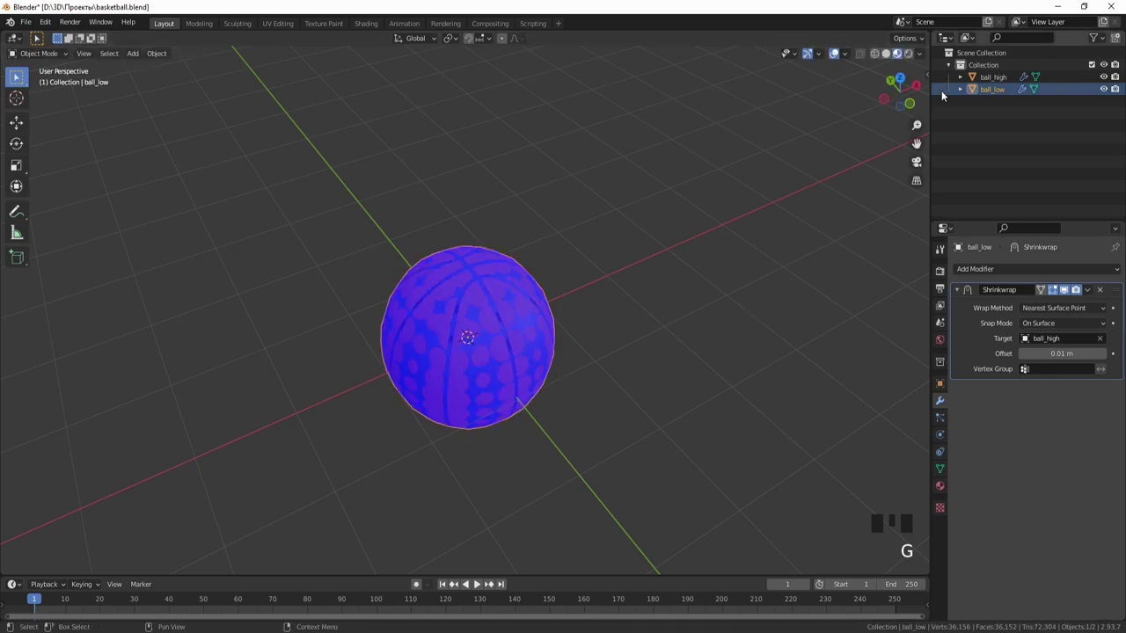
- Show the N sidebar and switch it to the Item section with the transform values
drag(926, 63, 678, 154)
key(n)
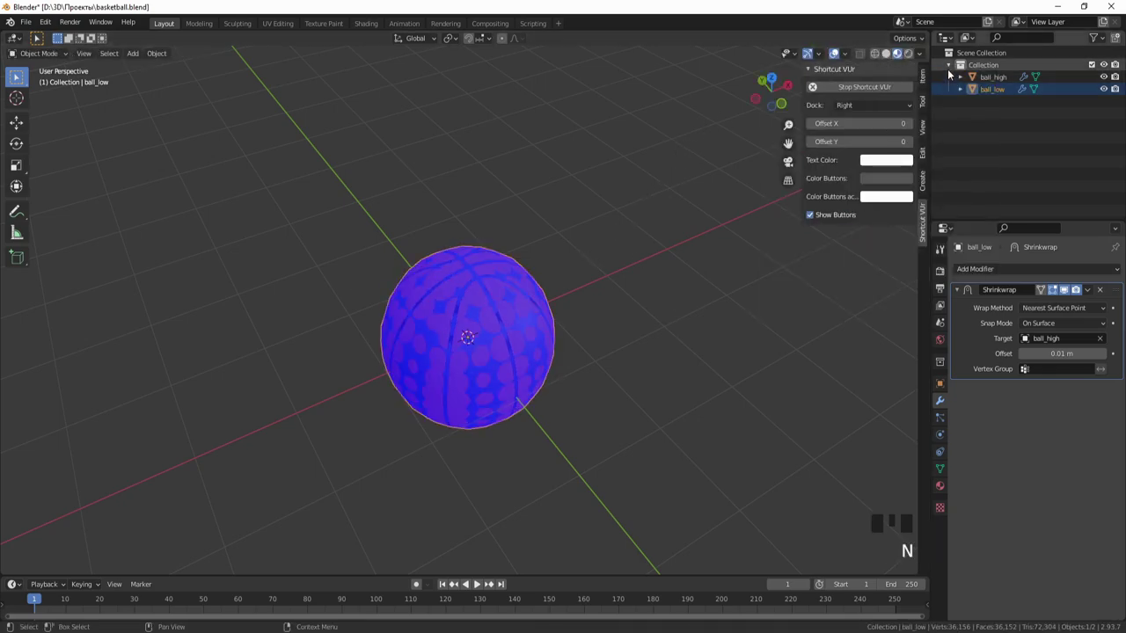
click(549, 314)
click(549, 314)
click(550, 314)
- Select ball_high so its 1.92 × 1.92 × 1.96 m dimensions show beside its Subdivision modifier
click(550, 313)
click(549, 313)
click(550, 314)
double_click(550, 313)
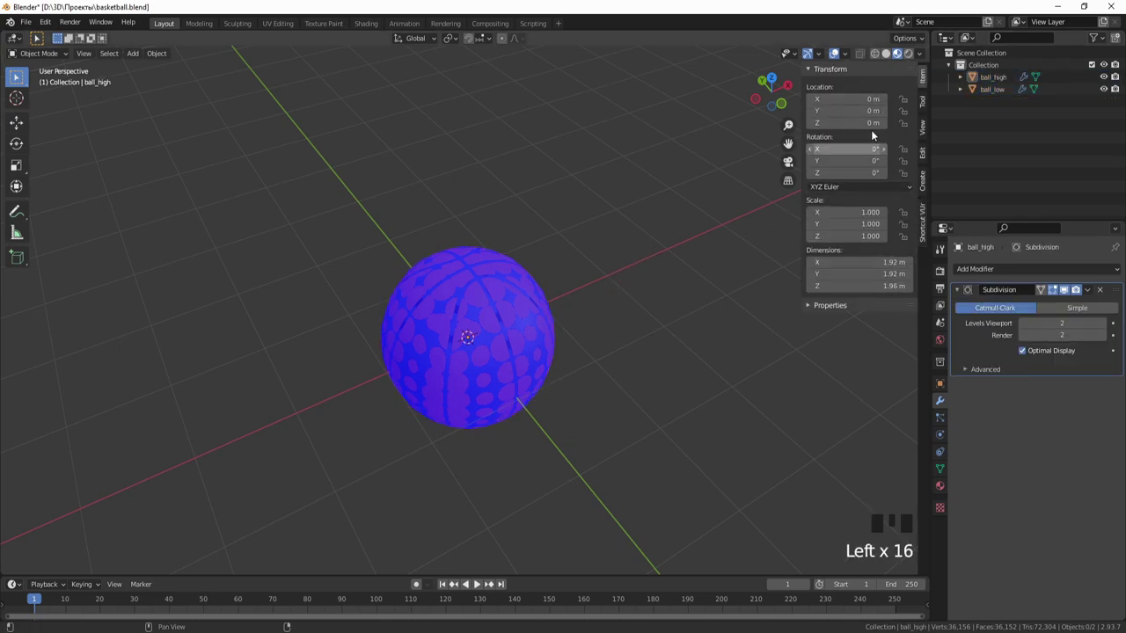
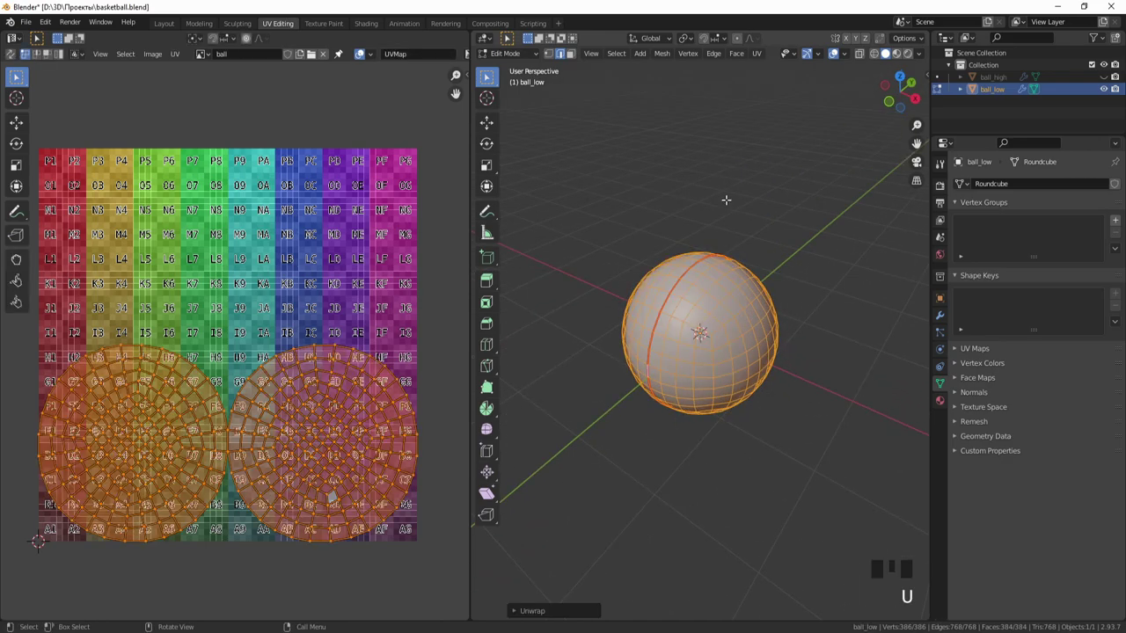
- Rotate and move the right-hand UV island into its own spot on the test grid
click(341, 357)
key(l)
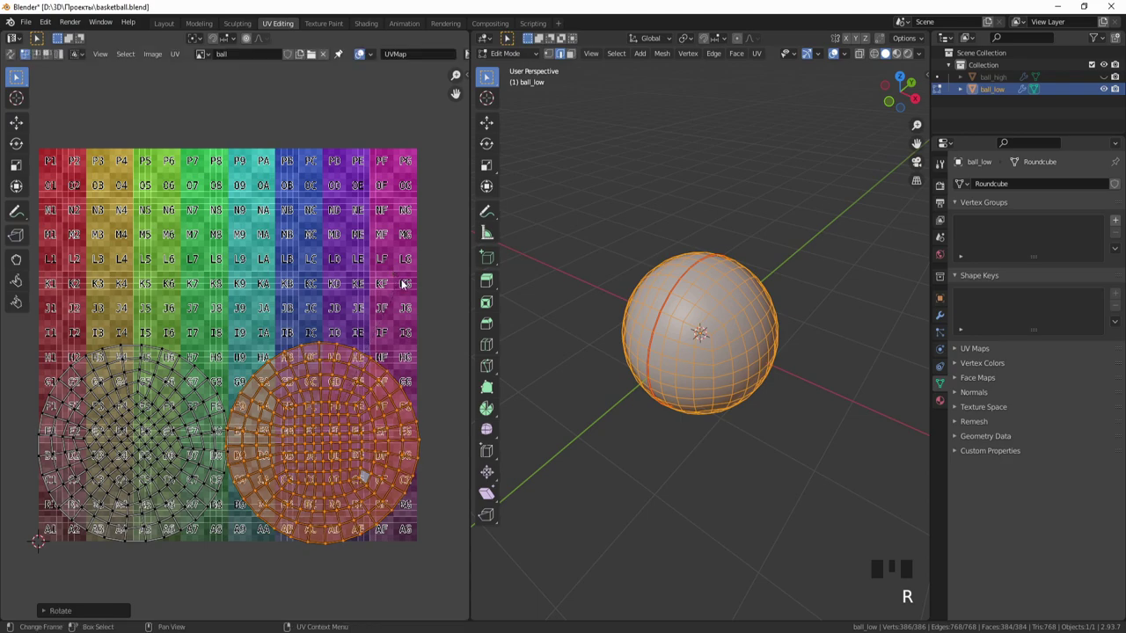
key(r)
key(g)
- Reposition the second UV island apart from the first, then return the ball to object mode
click(240, 382)
click(205, 417)
key(l)
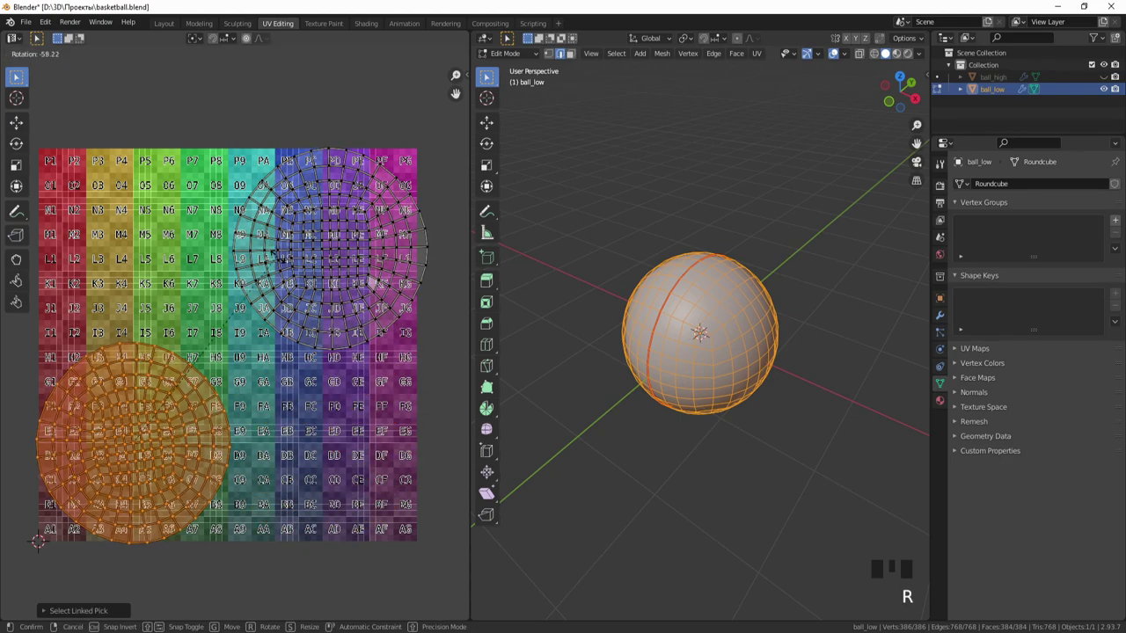
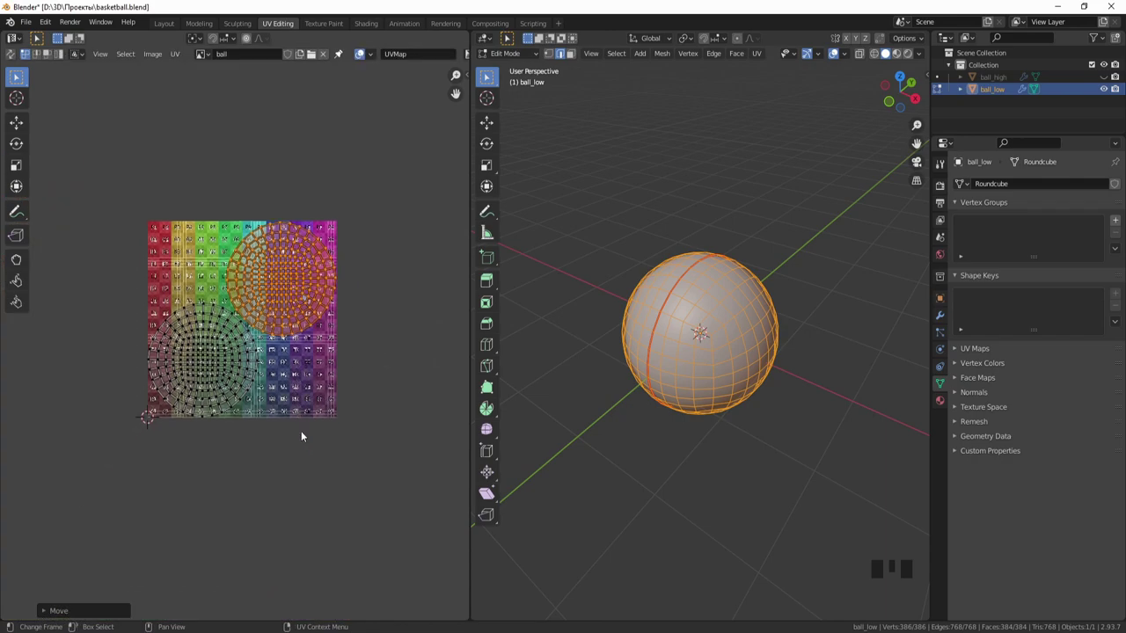
key(Tab)
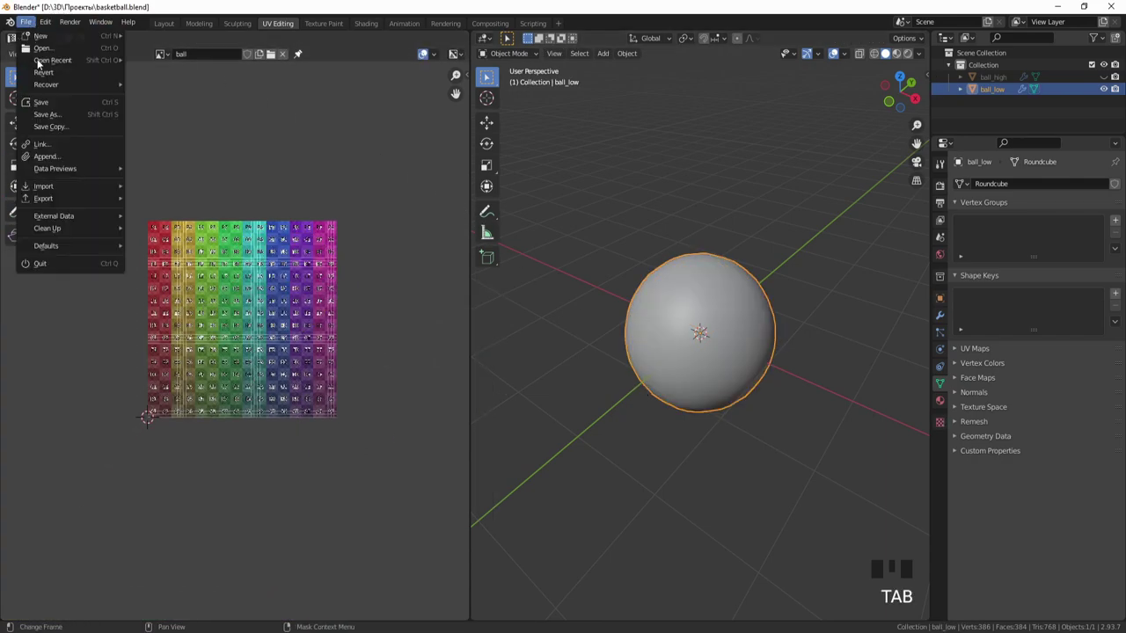